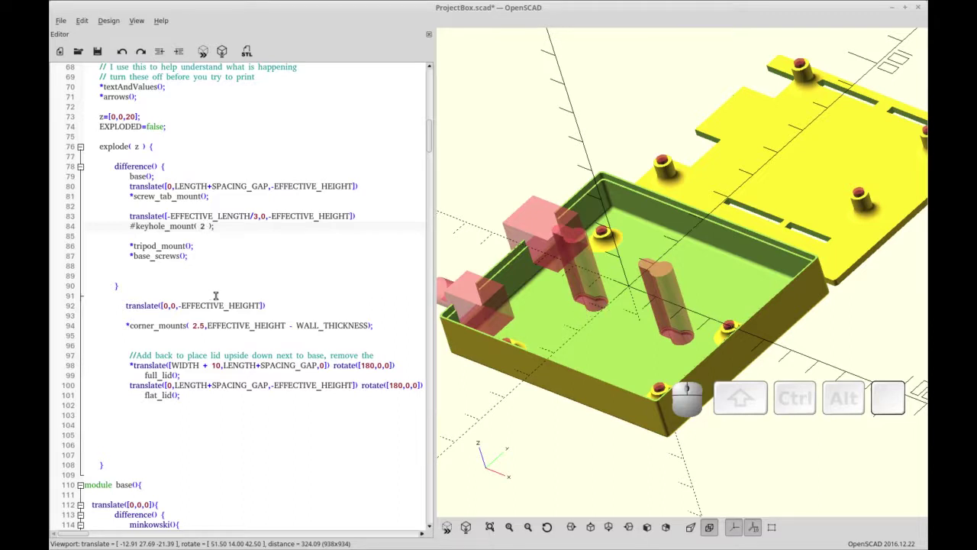
Glance at the keyhole reference files, then return to OpenSCAD for a blank Untitled.scad.
{"action": "key", "text": "ctrl+alt+Right"}
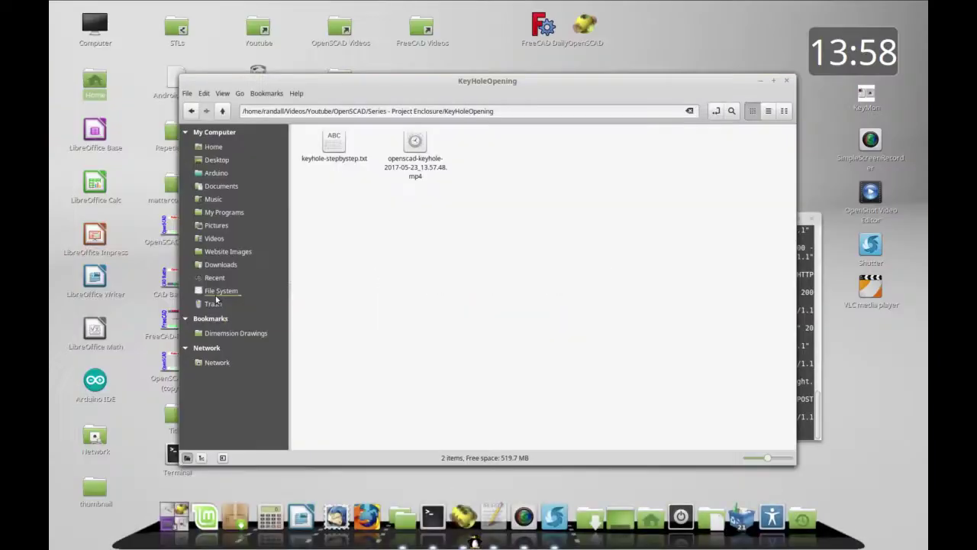
{"action": "key", "text": "ctrl+alt+Left"}
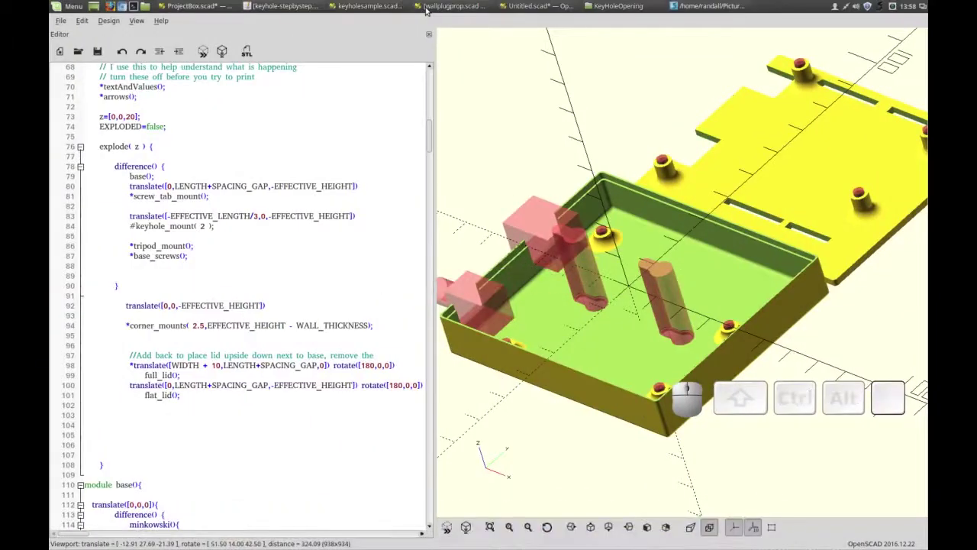
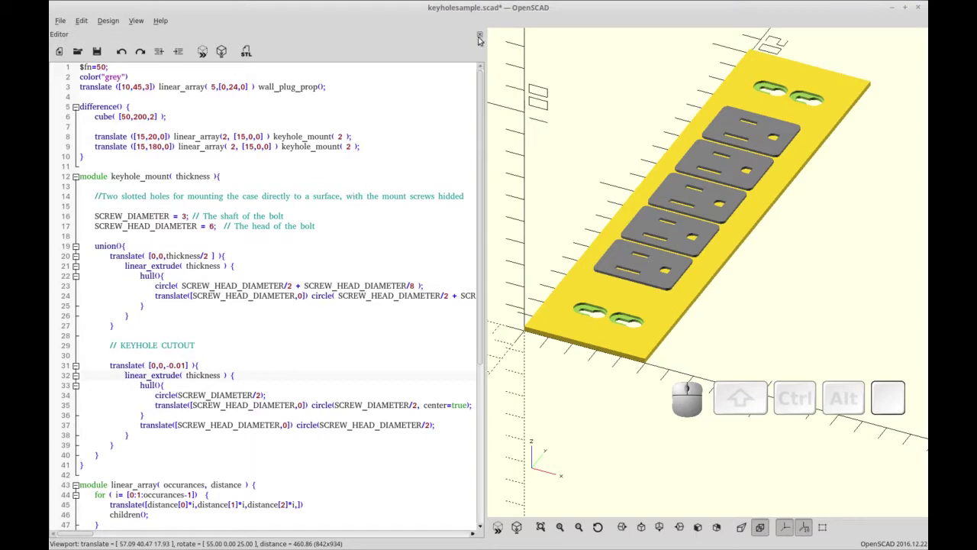
Declare module keyhole_module( thickness ) { } with an empty body.
{"action": "key", "text": "ctrl+r"}
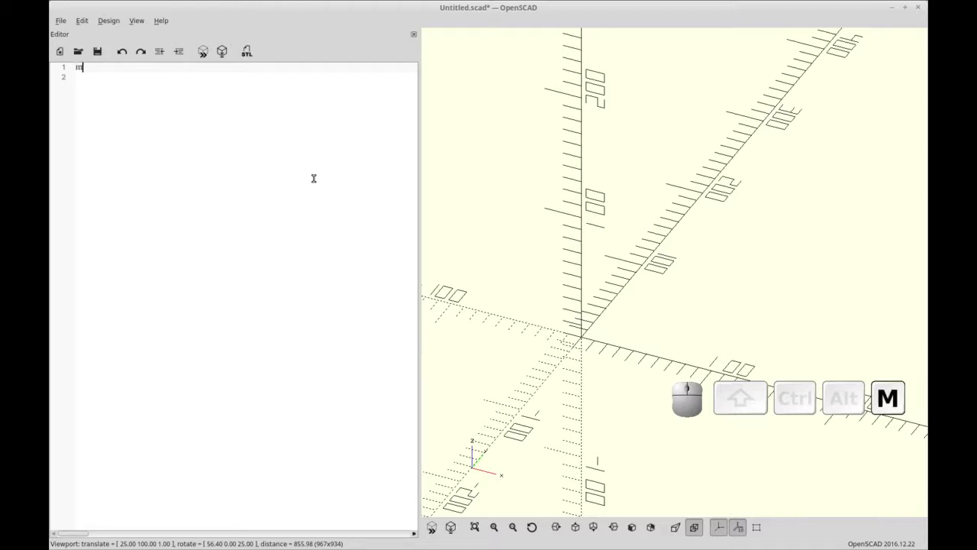
{"action": "key", "text": "shift+space"}
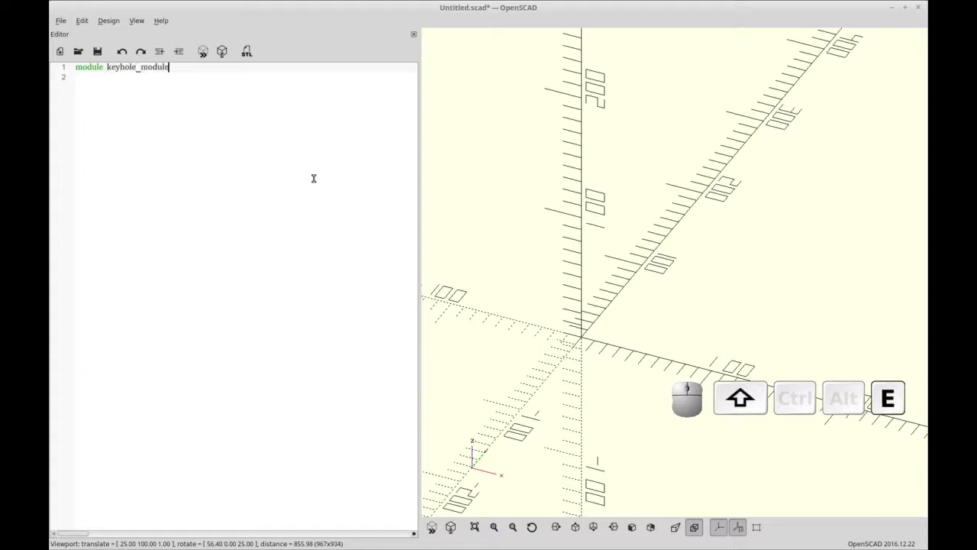
{"action": "key", "text": "9"}
{"action": "key", "text": "space"}
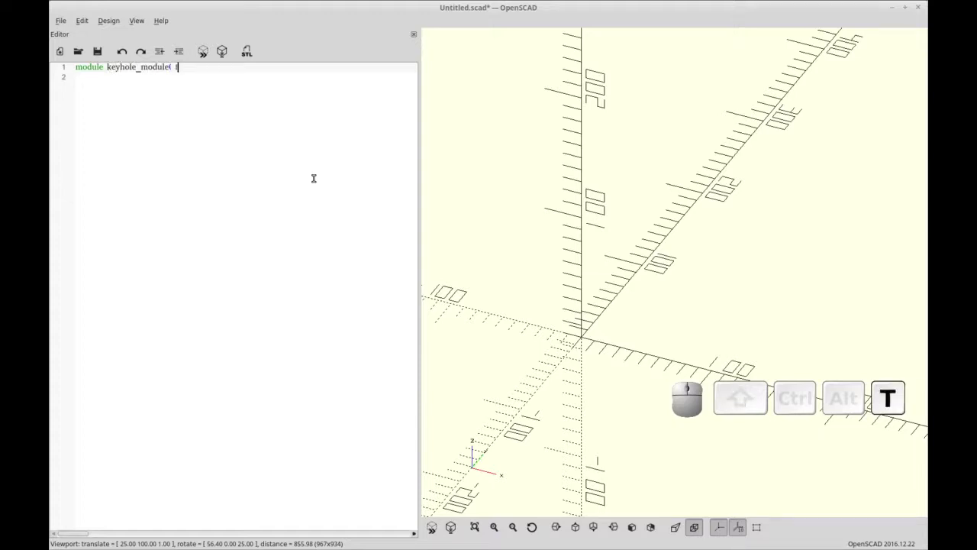
{"action": "key", "text": "space"}
{"action": "key", "text": "shift+0"}
{"action": "key", "text": "shift+space"}
{"action": "key", "text": "shift+["}
{"action": "key", "text": "shift+Return"}
{"action": "key", "text": "shift+]"}
{"action": "key", "text": "shift+Up"}
{"action": "key", "text": "shift+End"}
{"action": "key", "text": "shift+Return"}
{"action": "key", "text": "Return"}
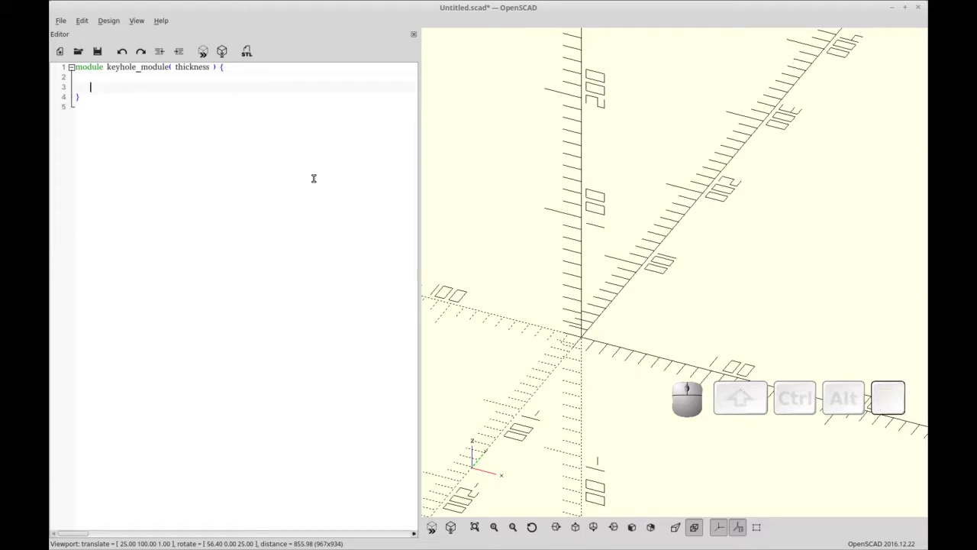
Inside the module define SCREW_DIAMETER = 3; and SCREW_HEAD_DIAMETER = 6;.
{"action": "key", "text": "shift+BackSpace"}
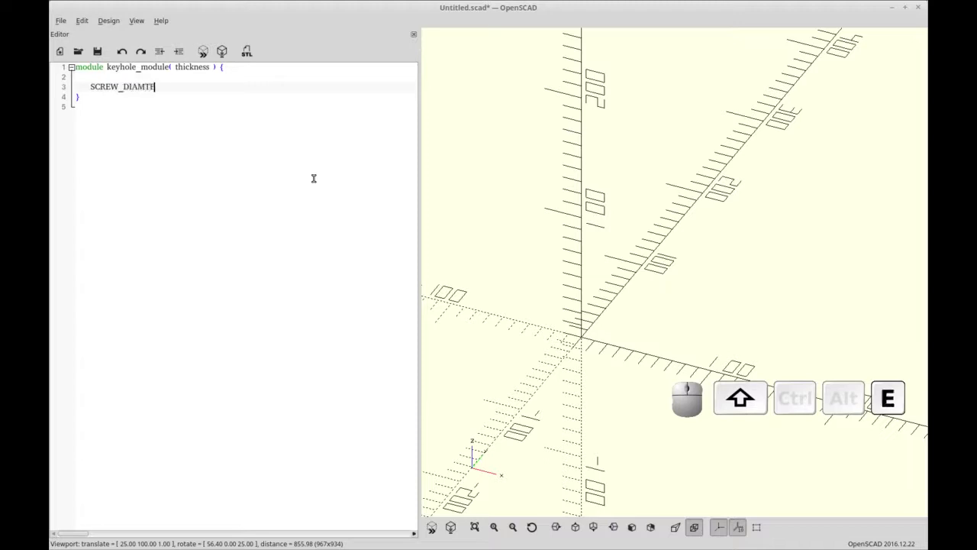
{"action": "key", "text": "BackSpace"}
{"action": "key", "text": "space"}
{"action": "key", "text": "space"}
{"action": "key", "text": "Home"}
{"action": "key", "text": "ctrl+c"}
{"action": "key", "text": "ctrl+End"}
{"action": "key", "text": "ctrl+Return"}
{"action": "key", "text": "ctrl+Up"}
{"action": "key", "text": "ctrl+End"}
{"action": "key", "text": "ctrl+Return"}
{"action": "key", "text": "ctrl+v"}
{"action": "key", "text": "ctrl+Left"}
{"action": "key", "text": "Right"}
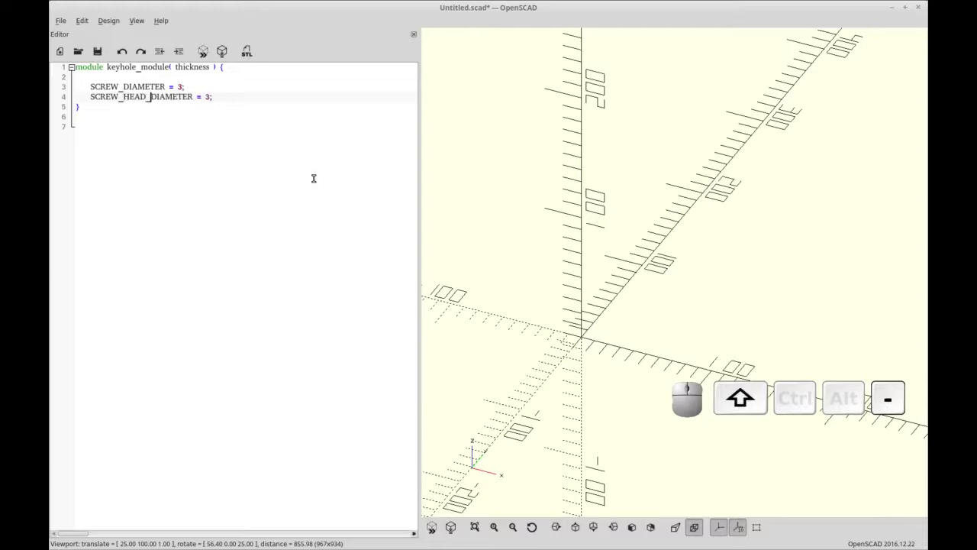
{"action": "key", "text": "End"}
{"action": "key", "text": "Left"}
{"action": "key", "text": "BackSpace"}
{"action": "key", "text": "6"}
{"action": "key", "text": "End"}
{"action": "key", "text": "Return"}
{"action": "key", "text": "BackSpace"}
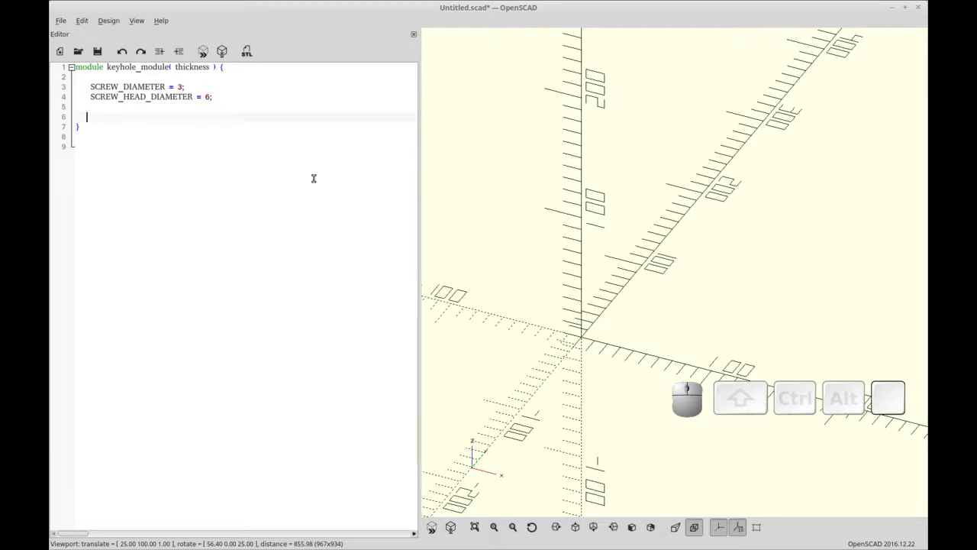
{"action": "key", "text": "Up"}
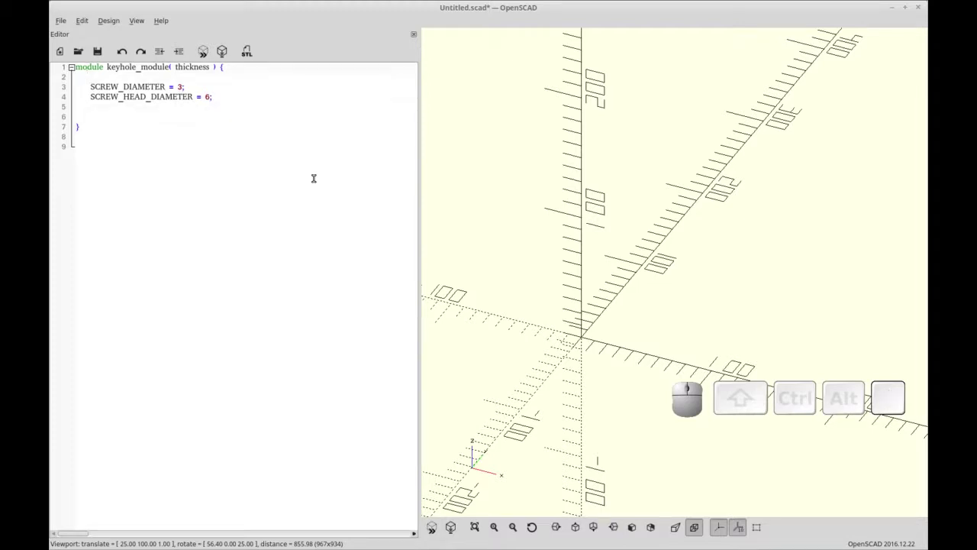
Add a keyhole_module(); call on the first line above the module.
{"action": "key", "text": "Home"}
{"action": "key", "text": "Return"}
{"action": "key", "text": "Up"}
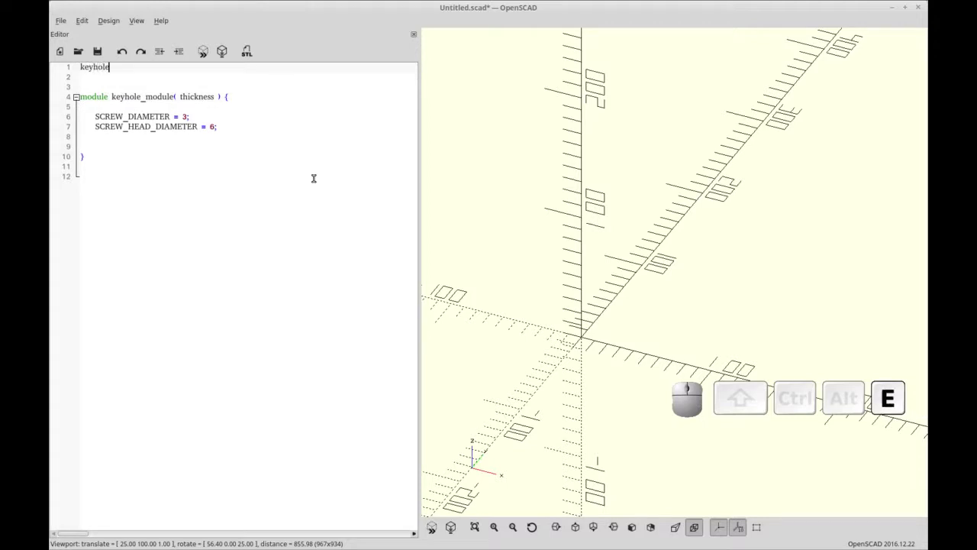
{"action": "key", "text": "shift+-"}
{"action": "key", "text": "shift+m"}
{"action": "key", "text": "shift+BackSpace"}
{"action": "key", "text": "shift+BackSpace"}
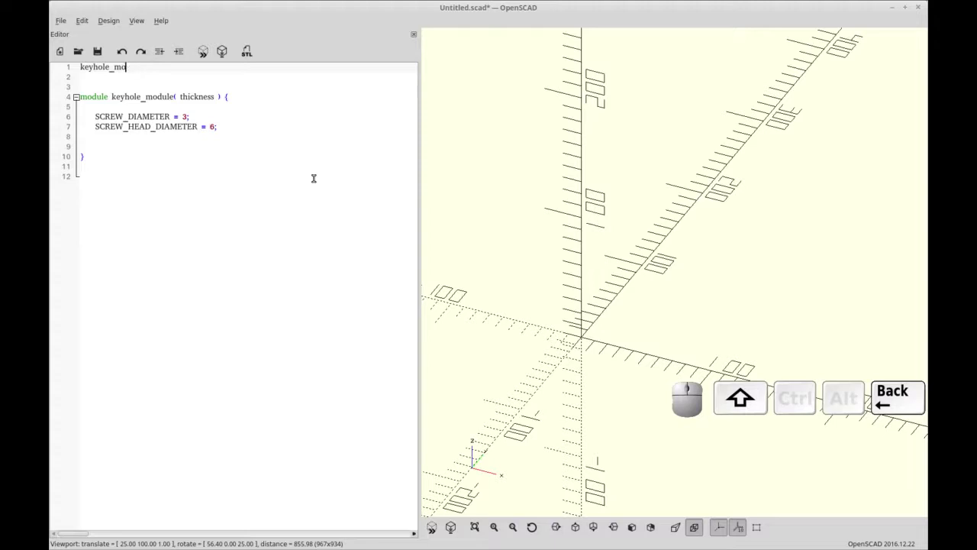
{"action": "key", "text": "shift+;"}
{"action": "key", "text": "Down"}
{"action": "key", "text": "Delete"}
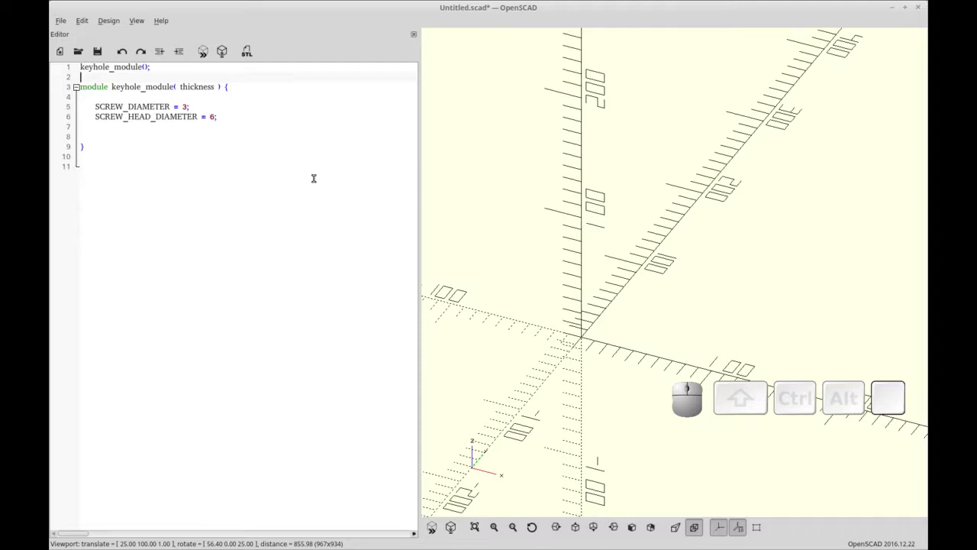
Add circle( SCREW_DIAMETER/2, center=true, $fn=25 ); inside the module body.
{"action": "key", "text": "Down"}
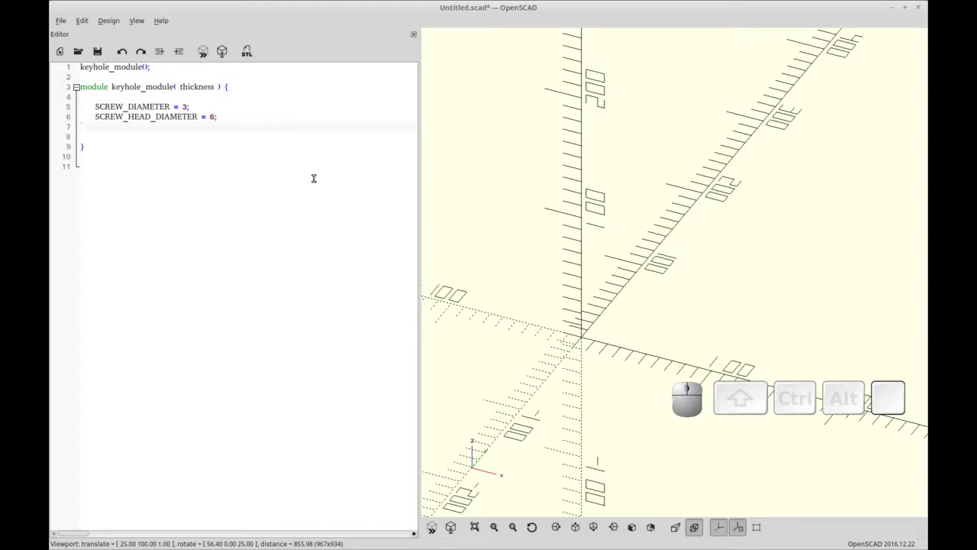
{"action": "key", "text": "ctrl+r"}
{"action": "key", "text": "ctrl+Return"}
{"action": "key", "text": "ctrl+Tab"}
{"action": "key", "text": "BackSpace"}
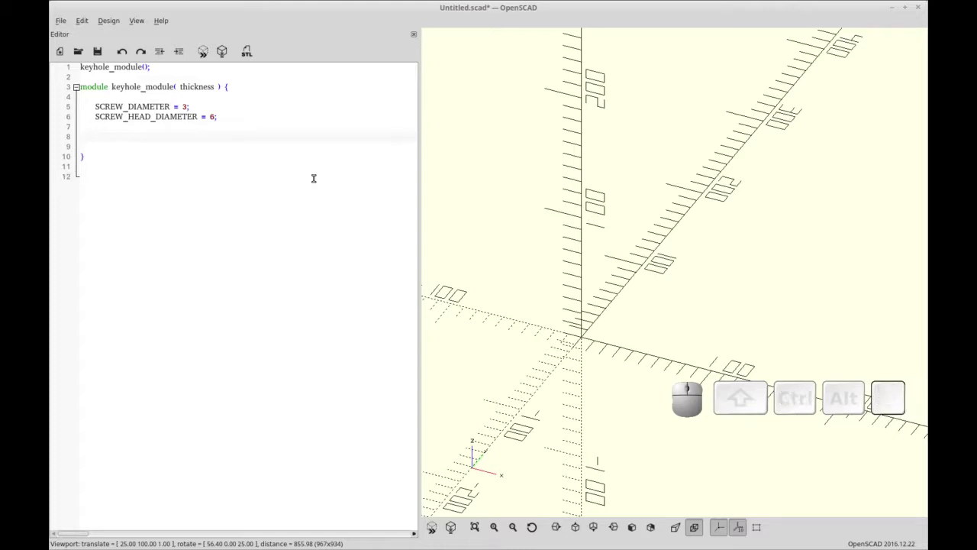
{"action": "key", "text": "BackSpace"}
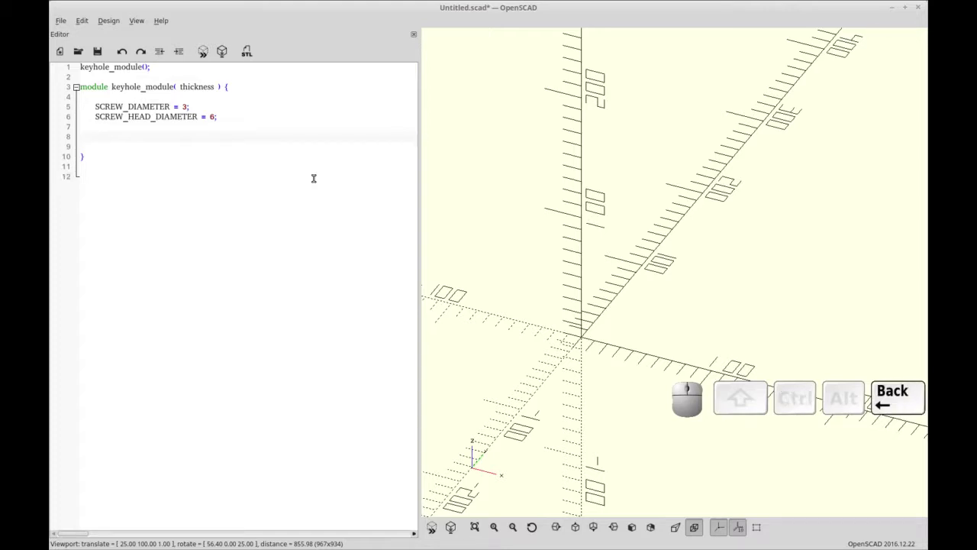
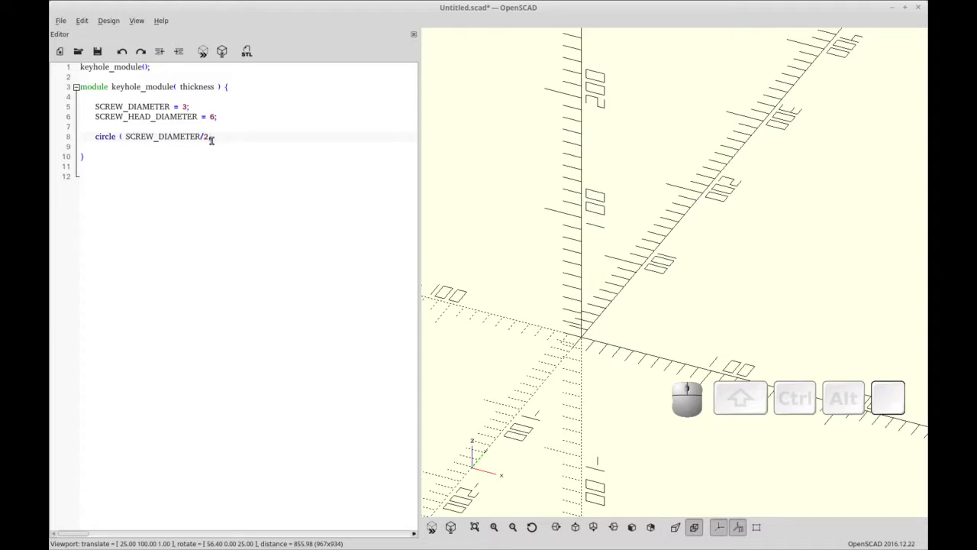
{"action": "key", "text": "space"}
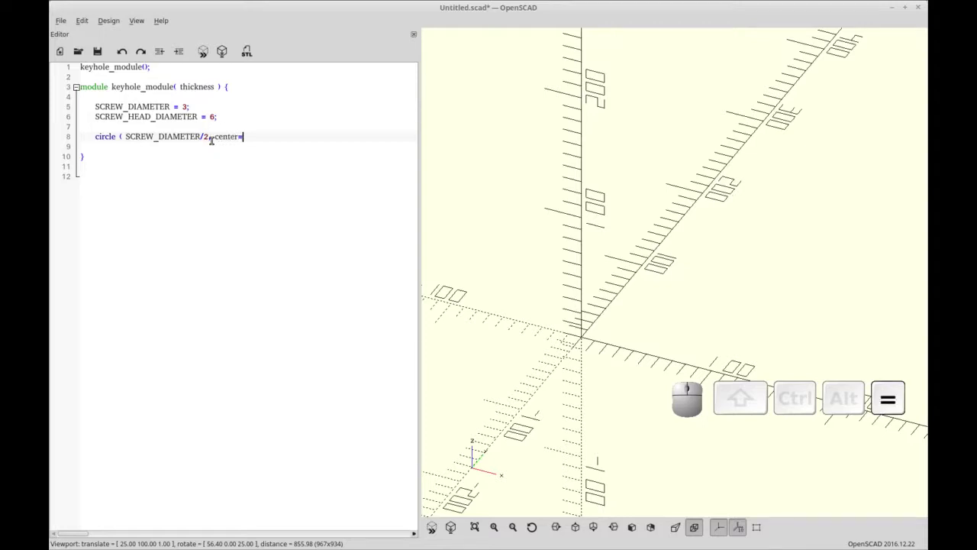
{"action": "key", "text": "shift+space"}
{"action": "key", "text": "shift+0"}
{"action": "key", "text": "shift+;"}
{"action": "key", "text": "F5"}
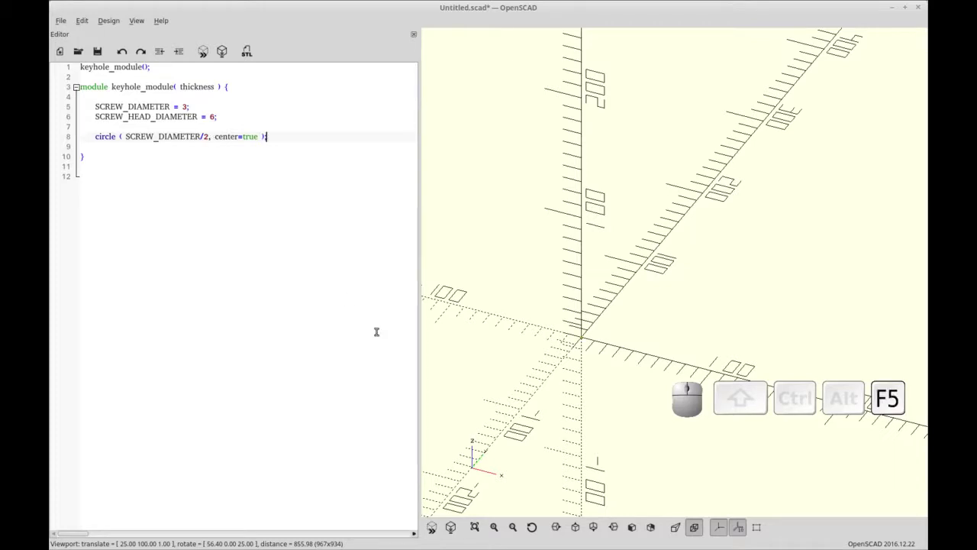
Preview the circle and fit the small disc into the 3D view.
{"action": "scroll", "scroll_direction": "up", "scroll_amount": 3}
{"action": "left_click_drag", "start_coordinate": [526, 432], "coordinate": [502, 478]}
{"action": "left_click", "coordinate": [483, 523]}
{"action": "left_click", "coordinate": [543, 526]}
{"action": "scroll", "scroll_direction": "up", "scroll_amount": 3}
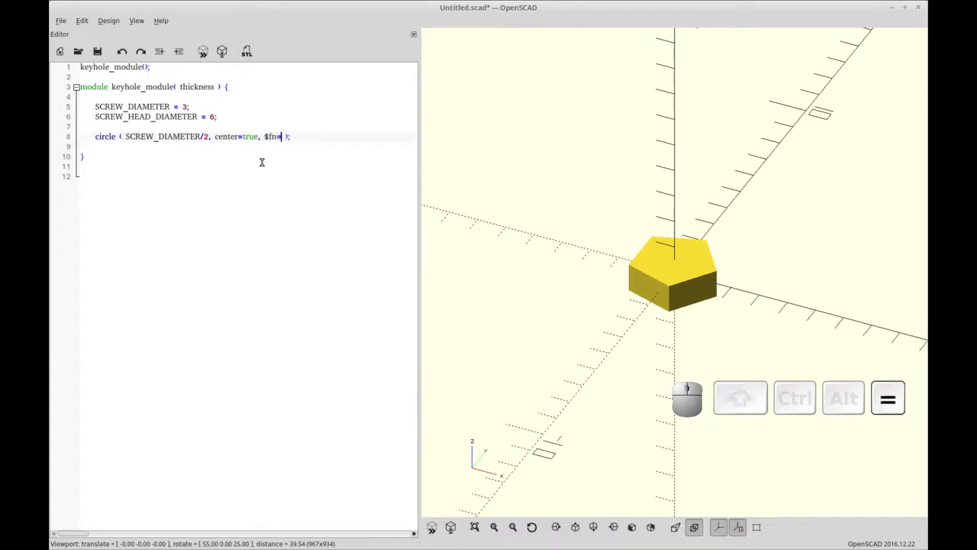
Duplicate the circle line below itself and tidy the pasted copy.
{"action": "key", "text": "F5"}
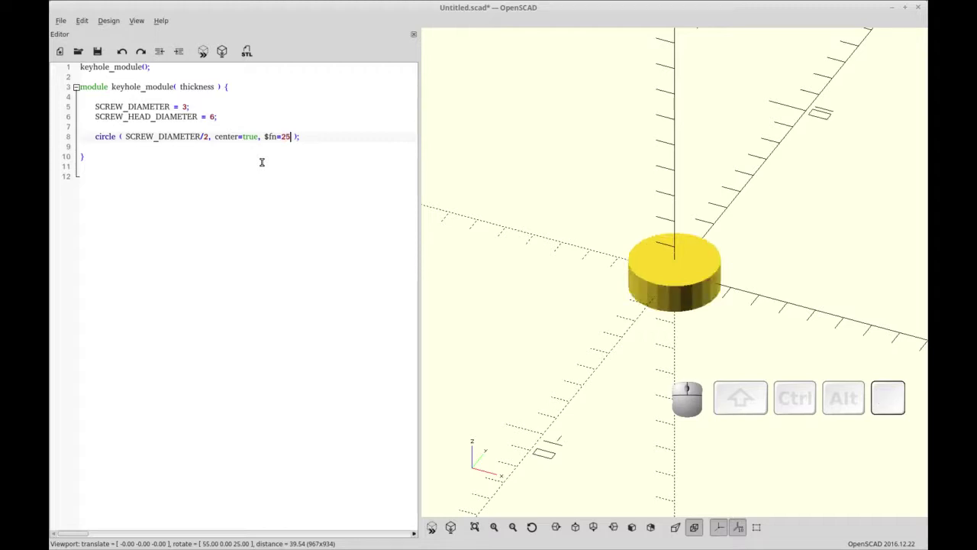
{"action": "key", "text": "Home"}
{"action": "key", "text": "shift+End"}
{"action": "key", "text": "ctrl+c"}
{"action": "key", "text": "ctrl+End"}
{"action": "key", "text": "ctrl+Return"}
{"action": "key", "text": "ctrl+v"}
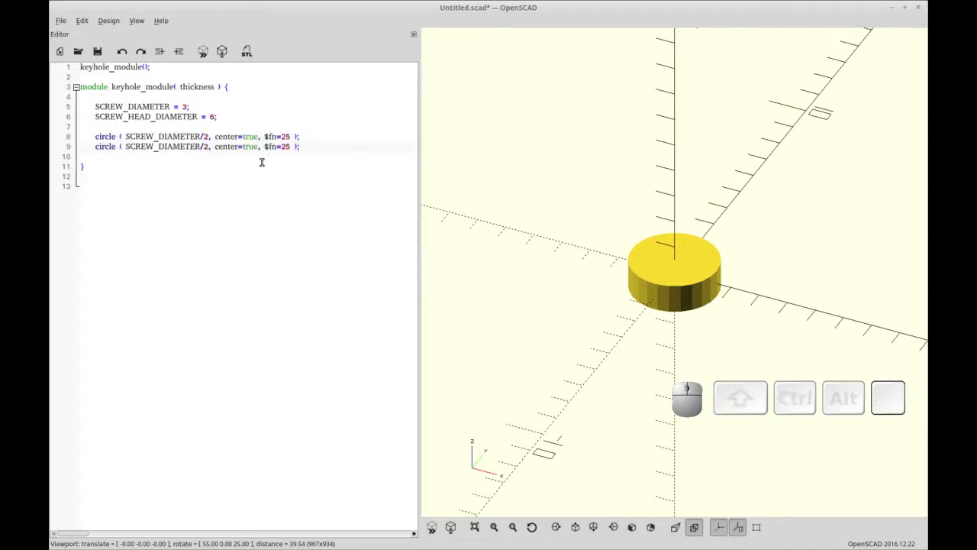
{"action": "key", "text": "Home"}
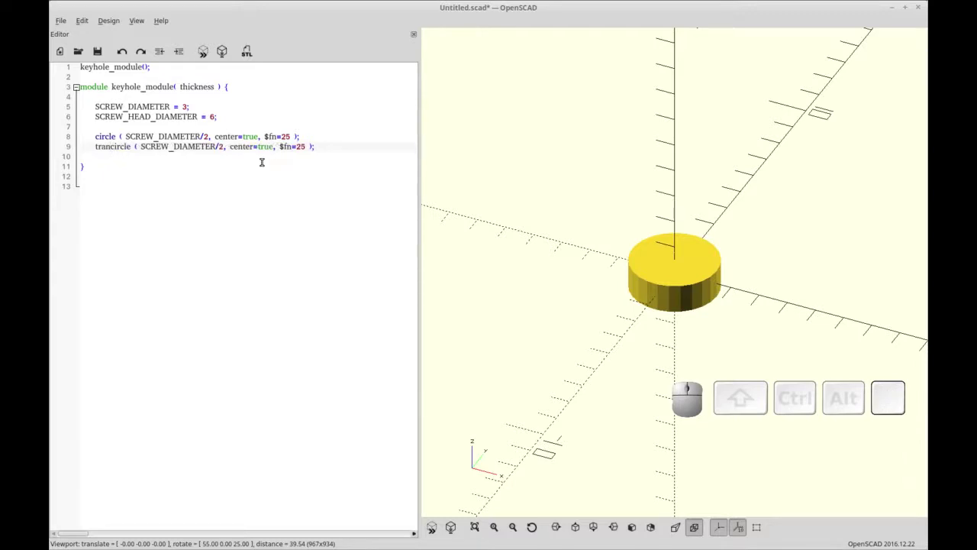
{"action": "key", "text": "BackSpace"}
{"action": "key", "text": "BackSpace"}
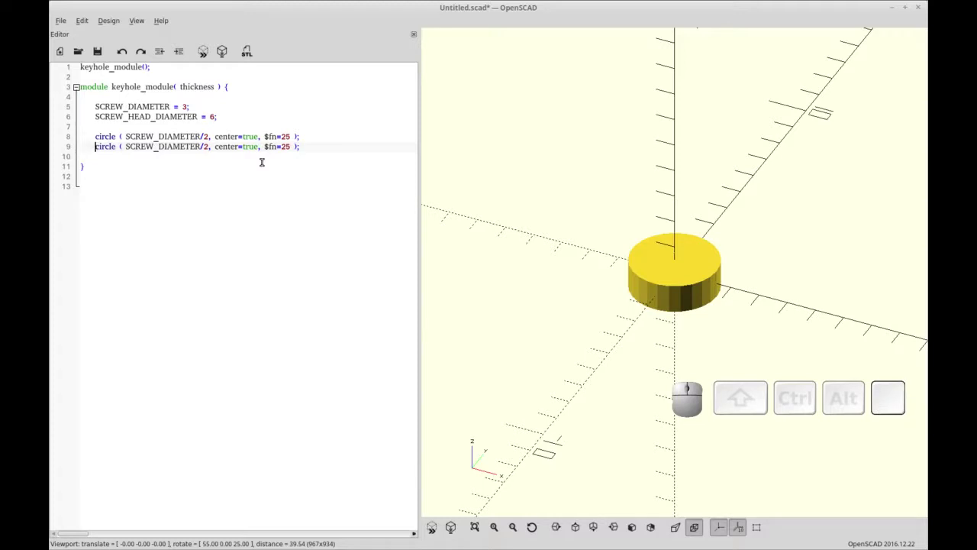
Prefix the second circle with translate([SCREW_HEAD_DIAMETER, 0,0]) and preview the two discs.
{"action": "key", "text": "t"}
{"action": "key", "text": "BackSpace"}
{"action": "key", "text": "r"}
{"action": "key", "text": "BackSpace"}
{"action": "key", "text": "space"}
{"action": "key", "text": "BackSpace"}
{"action": "key", "text": "shift+9"}
{"action": "key", "text": "shift+["}
{"action": "key", "text": "space"}
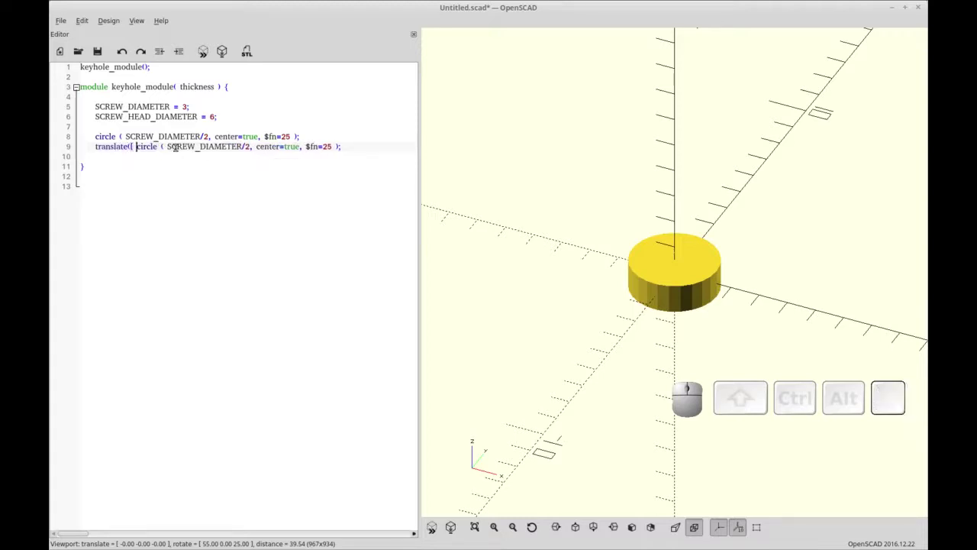
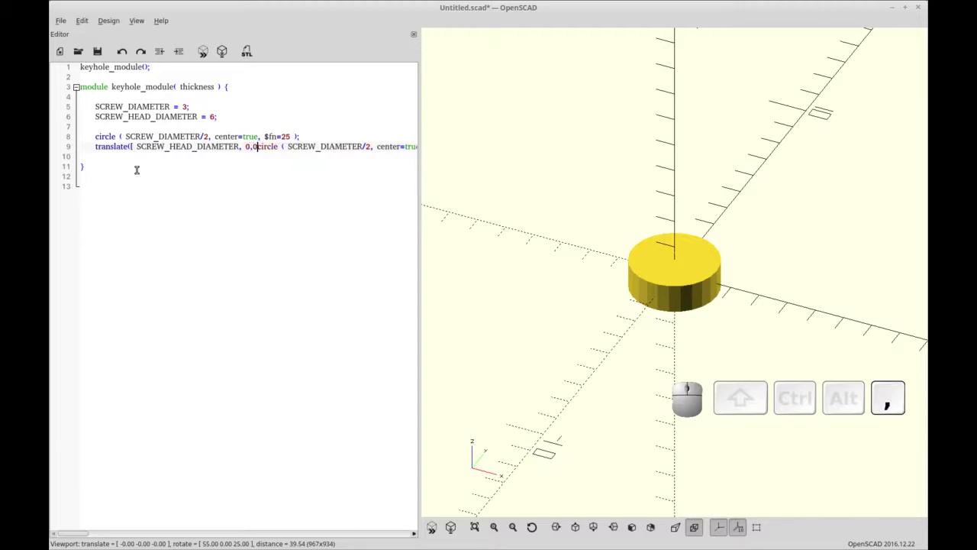
{"action": "key", "text": "space"}
{"action": "key", "text": "]"}
{"action": "key", "text": "shift+0"}
{"action": "key", "text": "F5"}
{"action": "left_click", "coordinate": [694, 333]}
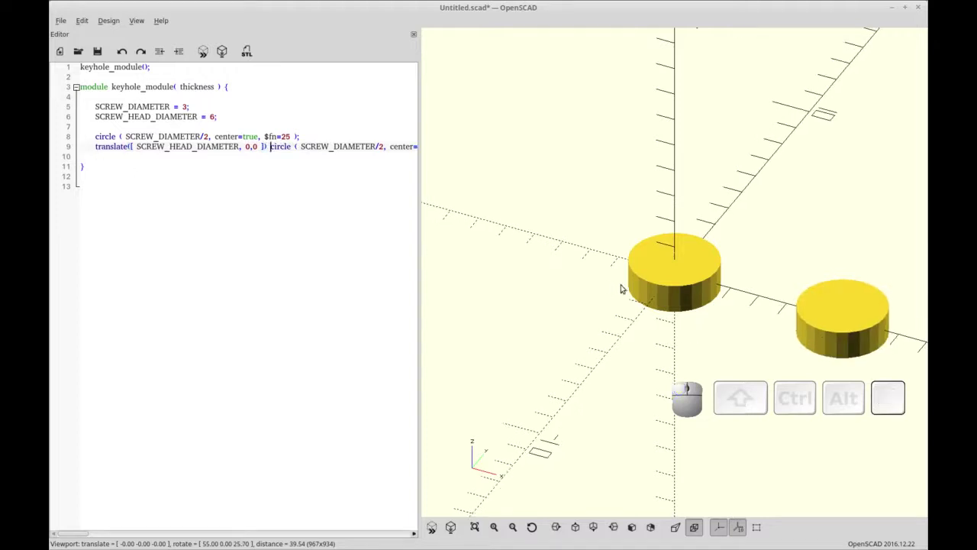
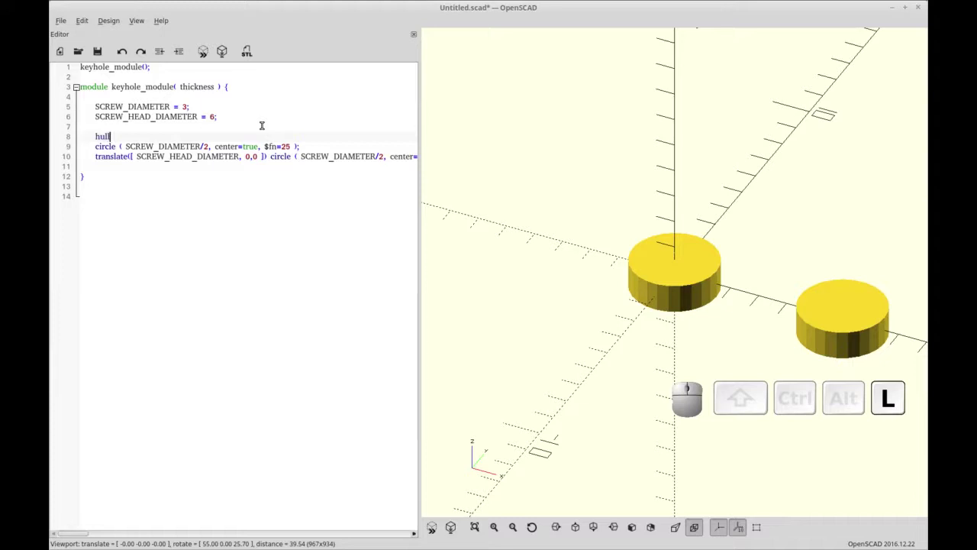
Wrap both circle lines in hull() { }, indent them, and preview the rounded slot.
{"action": "key", "text": "shift+space"}
{"action": "key", "text": "shift+Down"}
{"action": "key", "text": "shift+Home"}
{"action": "key", "text": "shift+Tab"}
{"action": "key", "text": "shift+Down"}
{"action": "key", "text": "shift+Home"}
{"action": "key", "text": "shift+Tab"}
{"action": "key", "text": "shift+End"}
{"action": "key", "text": "shift+Return"}
{"action": "key", "text": "shift+]"}
{"action": "key", "text": "F5"}
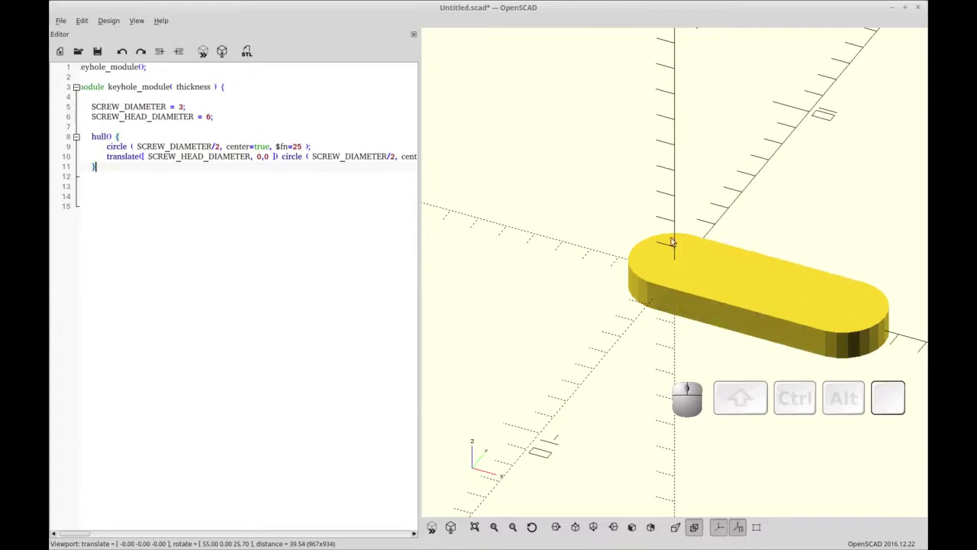
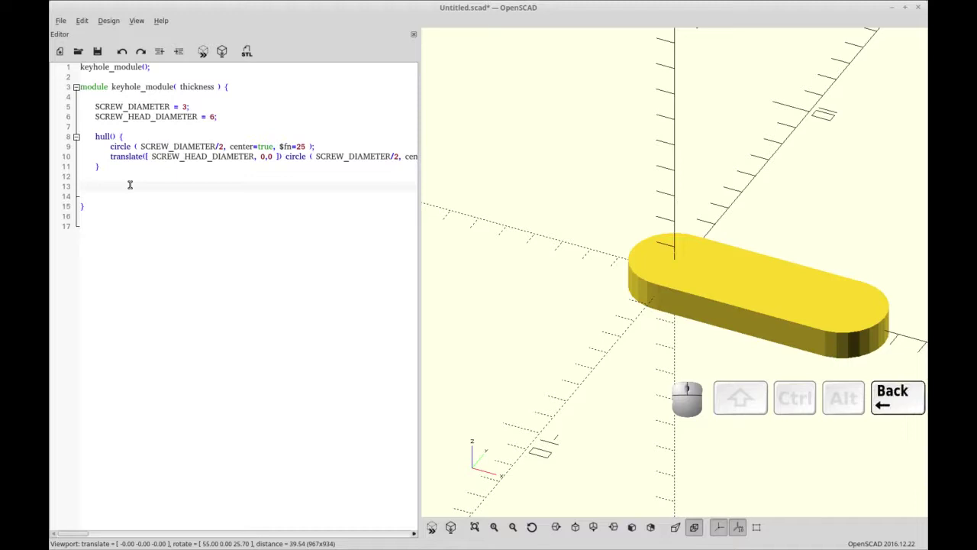
Paste a circle below the hull using SCREW_HEAD_DIAMETER/2 and preview the larger head circle.
{"action": "key", "text": "ctrl+BackSpace"}
{"action": "key", "text": "ctrl+v"}
{"action": "key", "text": "Up"}
{"action": "key", "text": "shift+Up"}
{"action": "key", "text": "shift+Down"}
{"action": "key", "text": "shift+Delete"}
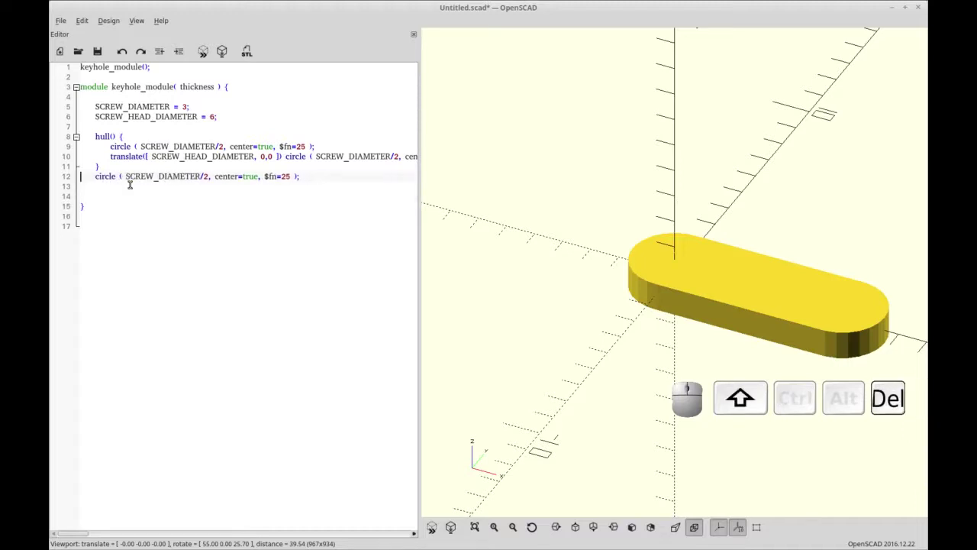
{"action": "key", "text": "ctrl+r"}
{"action": "left_click", "coordinate": [179, 178]}
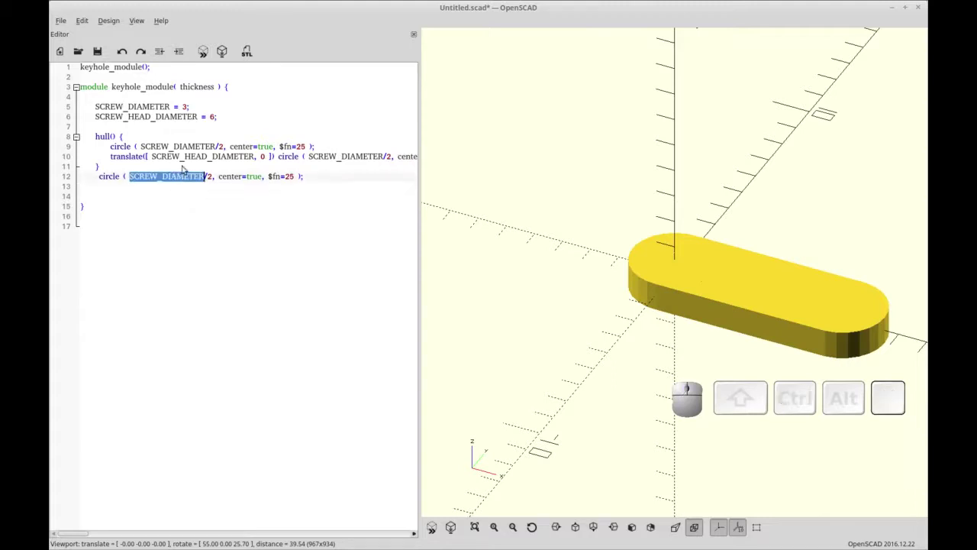
{"action": "left_click", "coordinate": [195, 154]}
{"action": "key", "text": "ctrl+c"}
{"action": "left_click", "coordinate": [180, 178]}
{"action": "key", "text": "ctrl+v"}
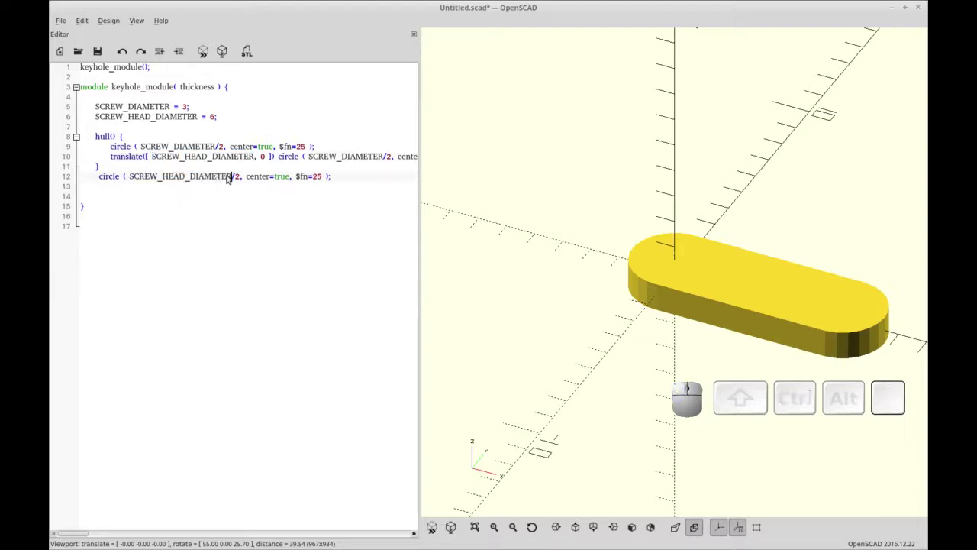
{"action": "key", "text": "F5"}
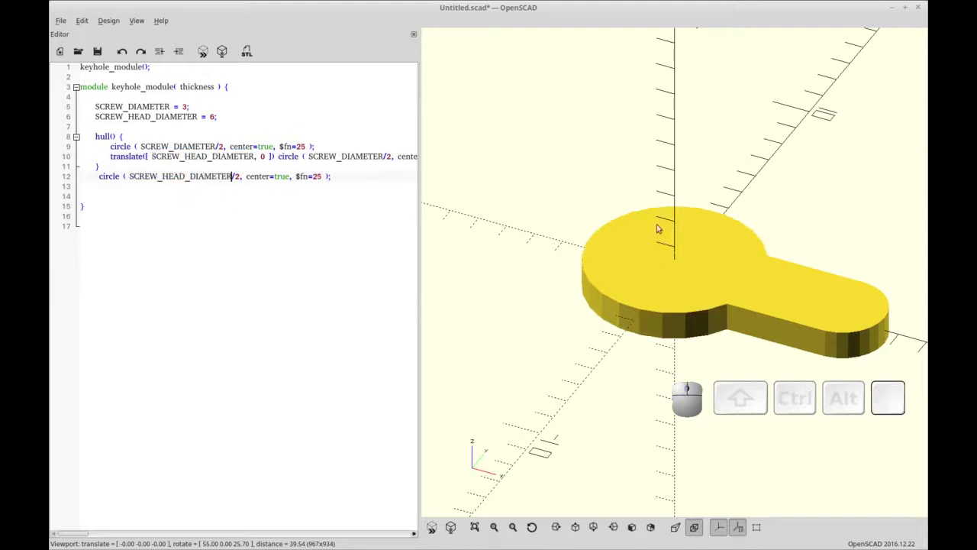
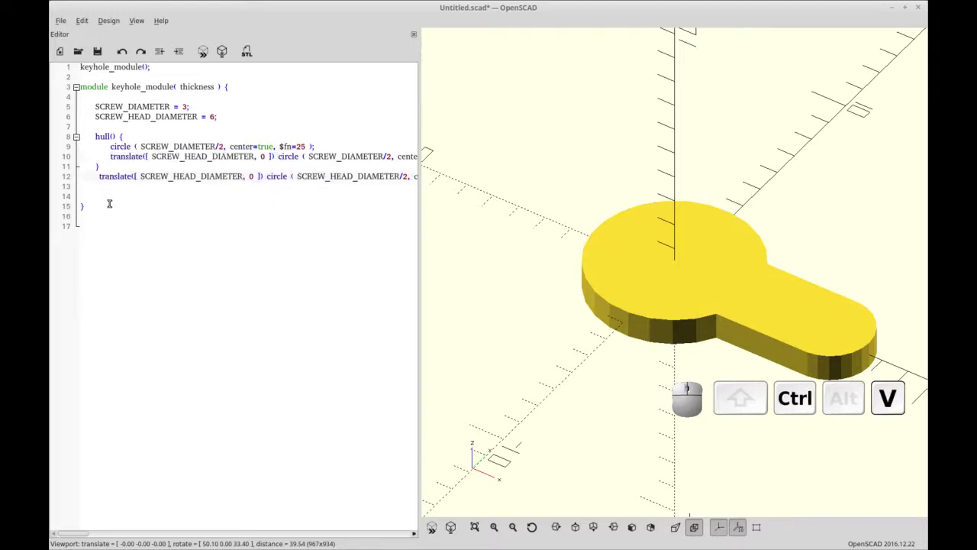
Shift the head circle by translate([SCREW_HEAD_DIAMETER, 0]), preview the keyhole and re-indent the line.
{"action": "key", "text": "F5"}
{"action": "left_click_drag", "start_coordinate": [446, 287], "coordinate": [598, 358]}
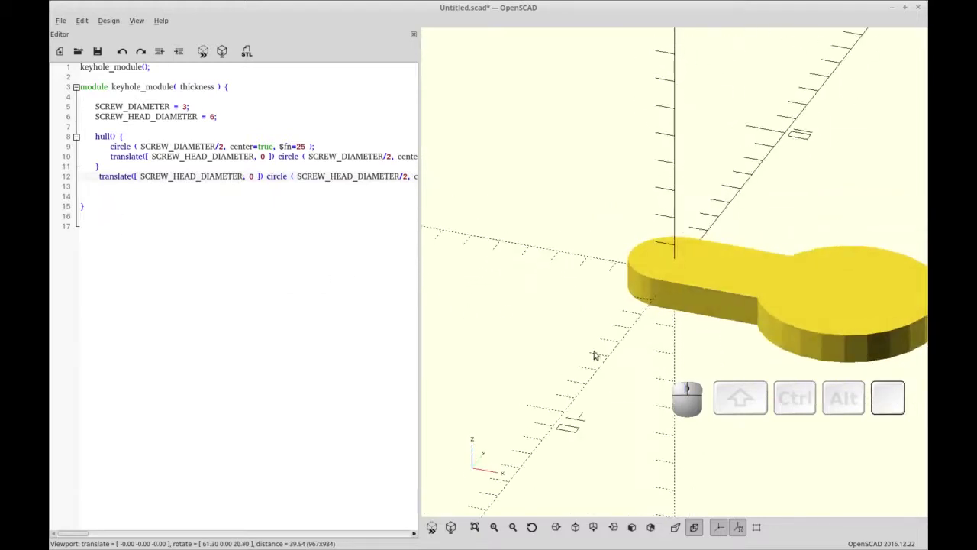
{"action": "left_click", "coordinate": [548, 351]}
{"action": "right_click", "coordinate": [538, 346]}
{"action": "left_click", "coordinate": [539, 339]}
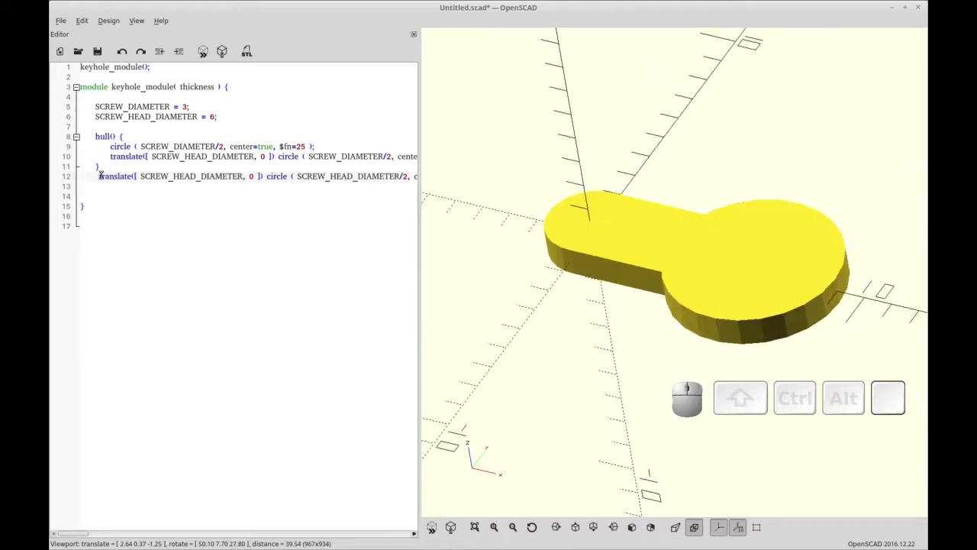
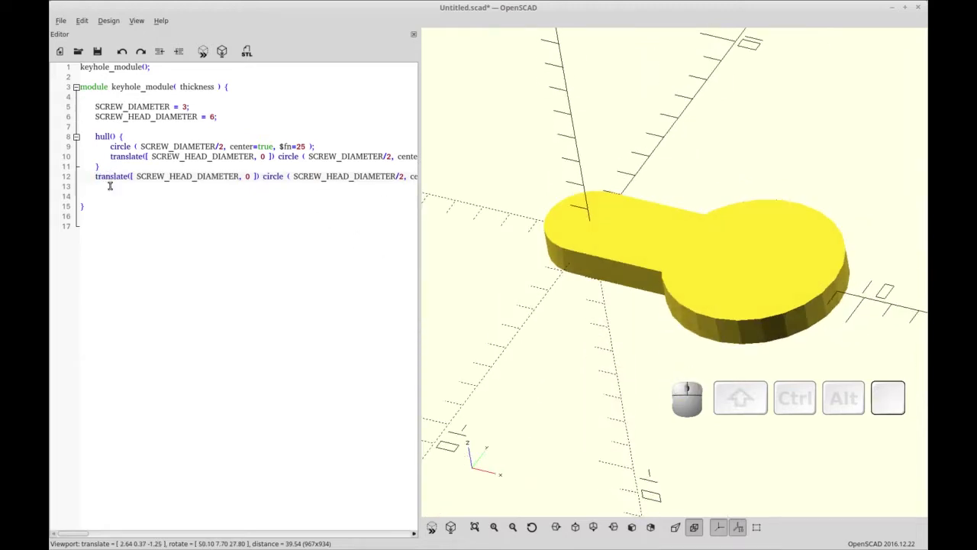
{"action": "key", "text": "Up"}
{"action": "key", "text": "Down"}
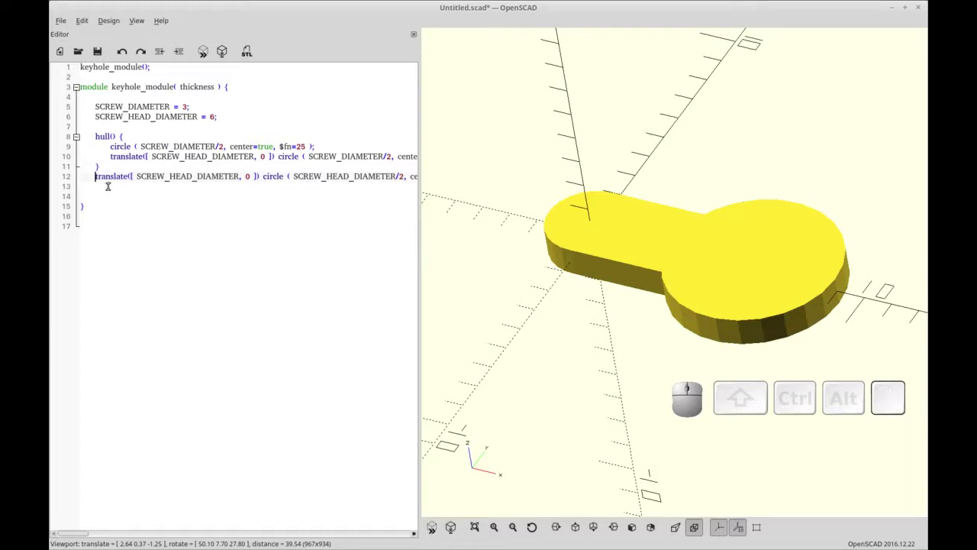
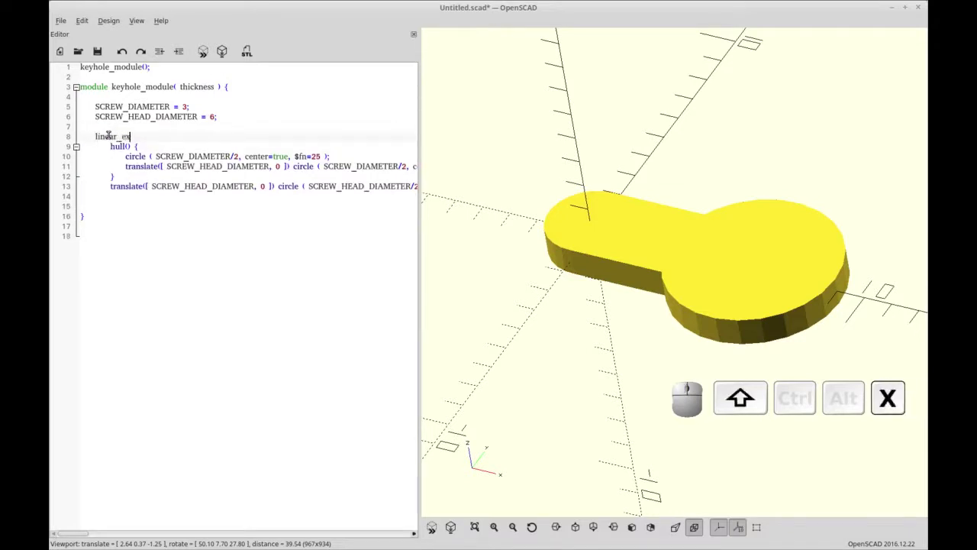
Add a linear_extrude( thickness ) line above the hull and head circle.
{"action": "key", "text": "shift+9"}
{"action": "key", "text": "shift+space"}
{"action": "key", "text": "shift+0"}
{"action": "key", "text": "shift+Left"}
{"action": "key", "text": "space"}
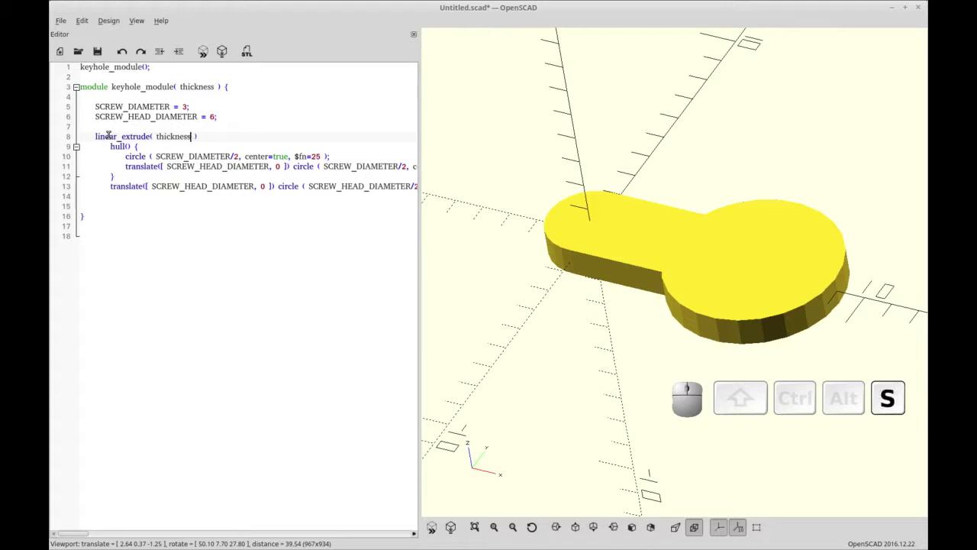
{"action": "key", "text": "End"}
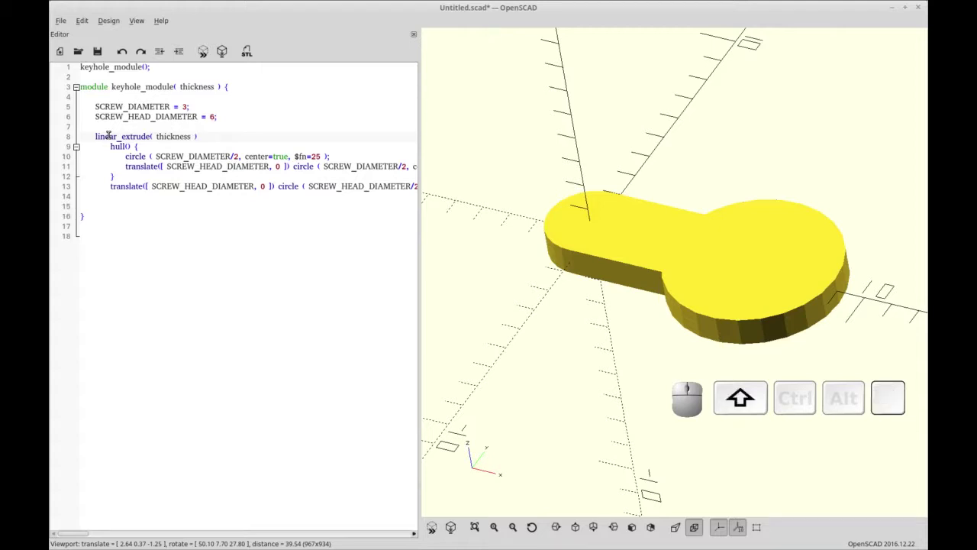
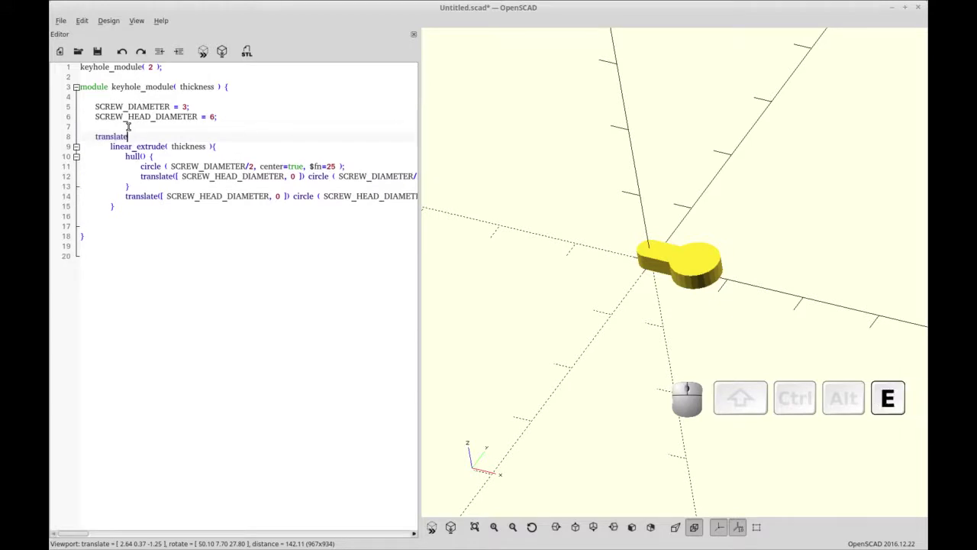
Wrap the extrusion in translate( [0,0,-.01] ) { } labelled //KEYHOLE CUTOUT and preview it.
{"action": "key", "text": "shift+space"}
{"action": "key", "text": "shift+["}
{"action": "key", "text": "space"}
{"action": "key", "text": "shift+0"}
{"action": "key", "text": "shift+space"}
{"action": "key", "text": "shift+["}
{"action": "key", "text": "shift+Down"}
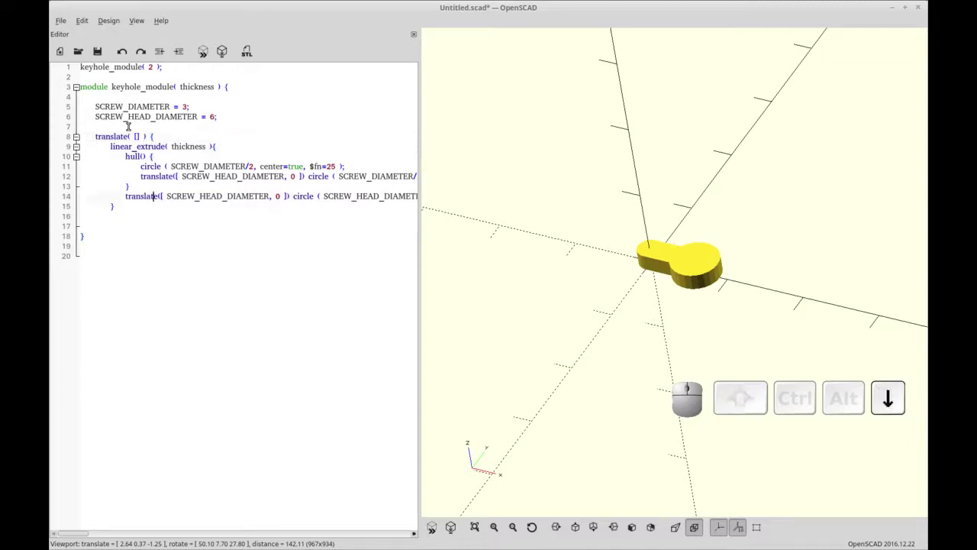
{"action": "key", "text": "Return"}
{"action": "key", "text": "shift+]"}
{"action": "key", "text": "shift+Up"}
{"action": "key", "text": "Down"}
{"action": "key", "text": "Right"}
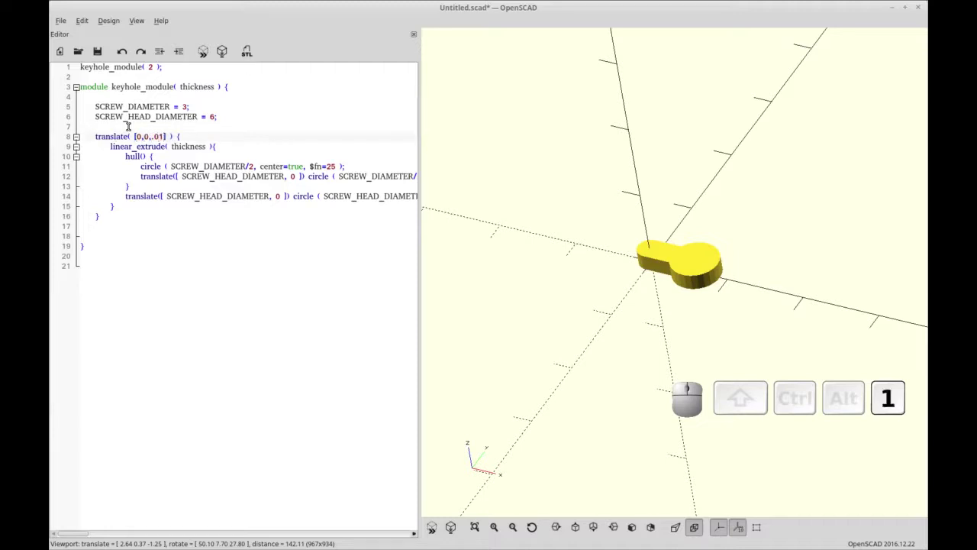
{"action": "key", "text": "Left"}
{"action": "key", "text": "-"}
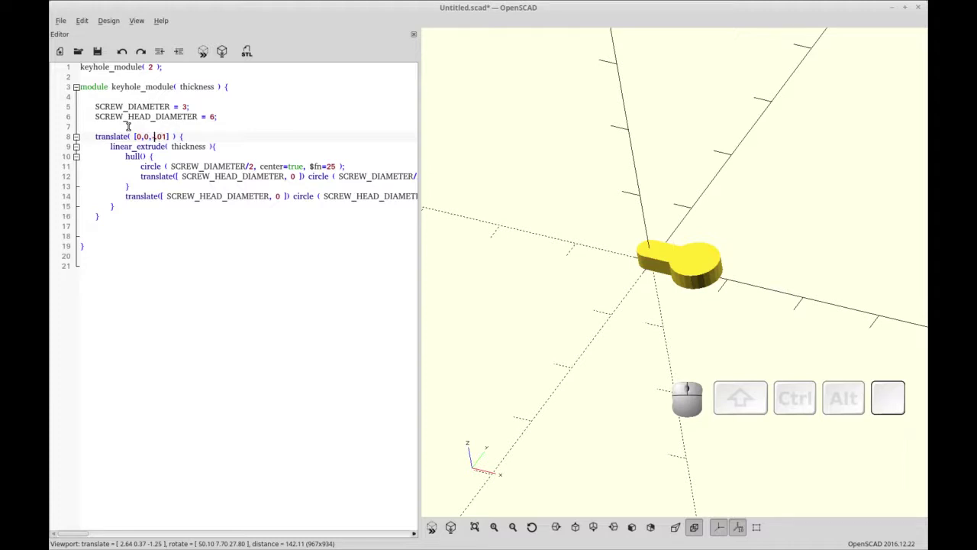
{"action": "key", "text": "ctrl+r"}
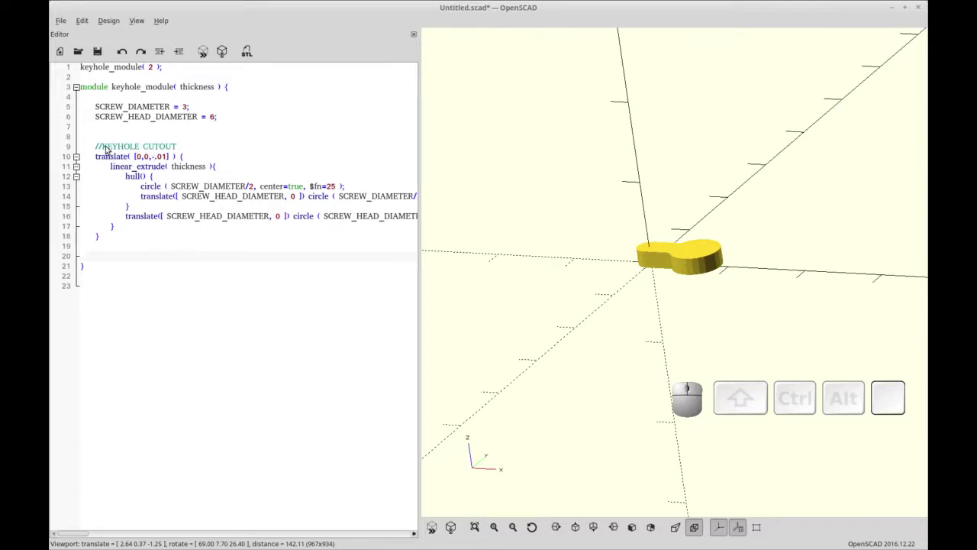
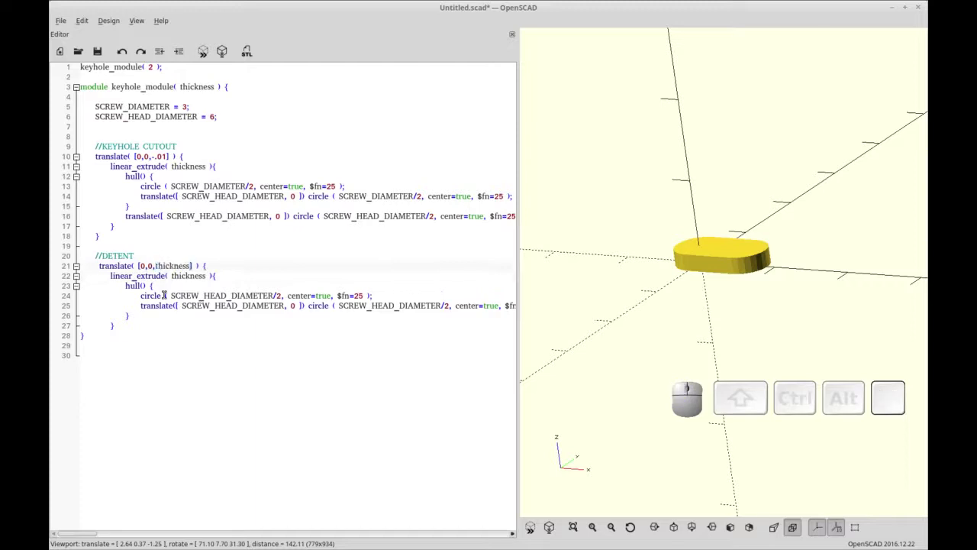
Raise the detent hull by thickness/2, close the block and refresh the keyhole preview.
{"action": "key", "text": "ctrl+r"}
{"action": "key", "text": "ctrl+Return"}
{"action": "key", "text": "ctrl+shift+Return"}
{"action": "key", "text": "shift+]"}
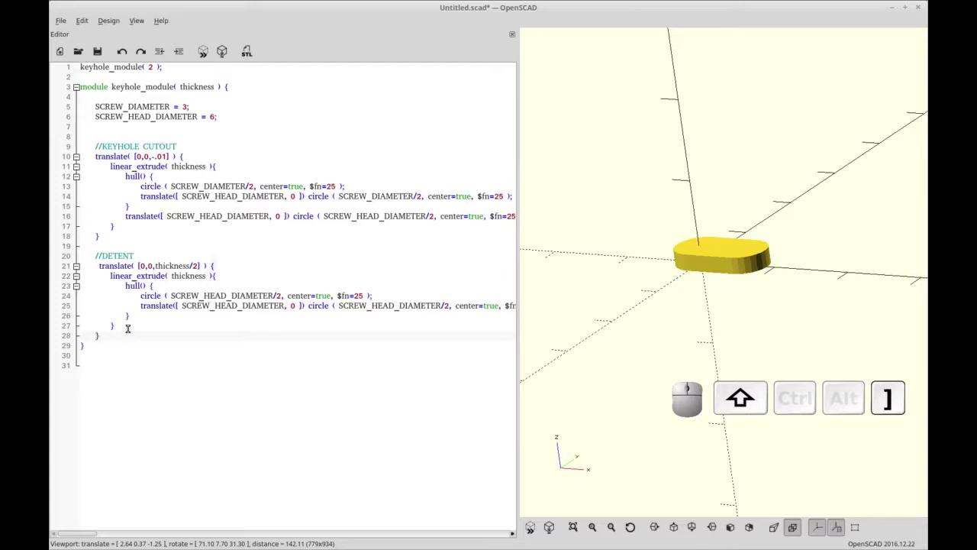
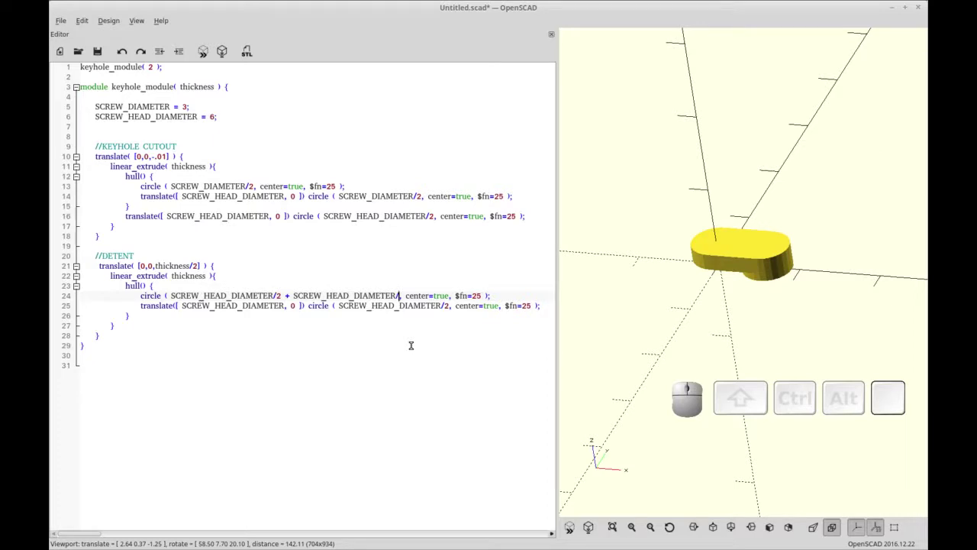
Widen both detent circles by SCREW_HEAD_DIAMETER/8 and preview the enlarged slot.
{"action": "key", "text": "8"}
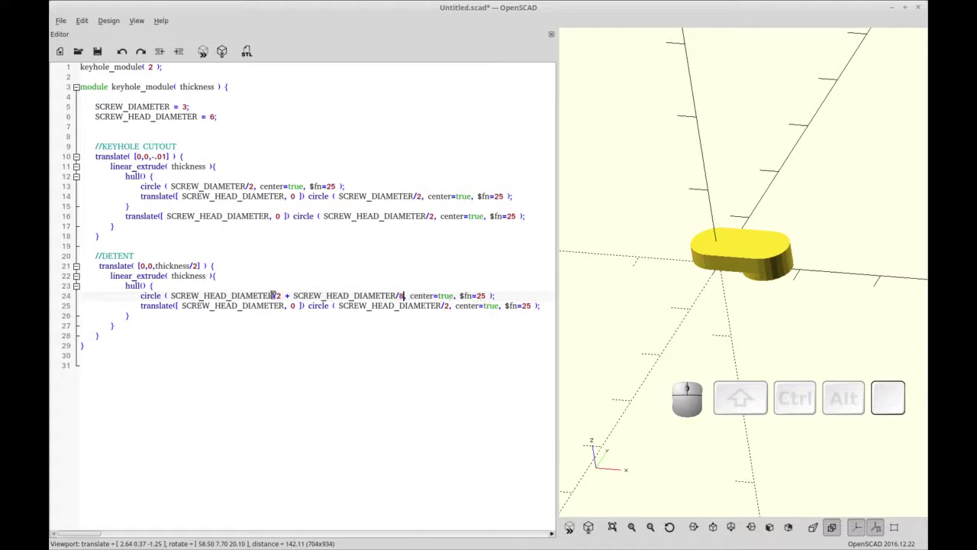
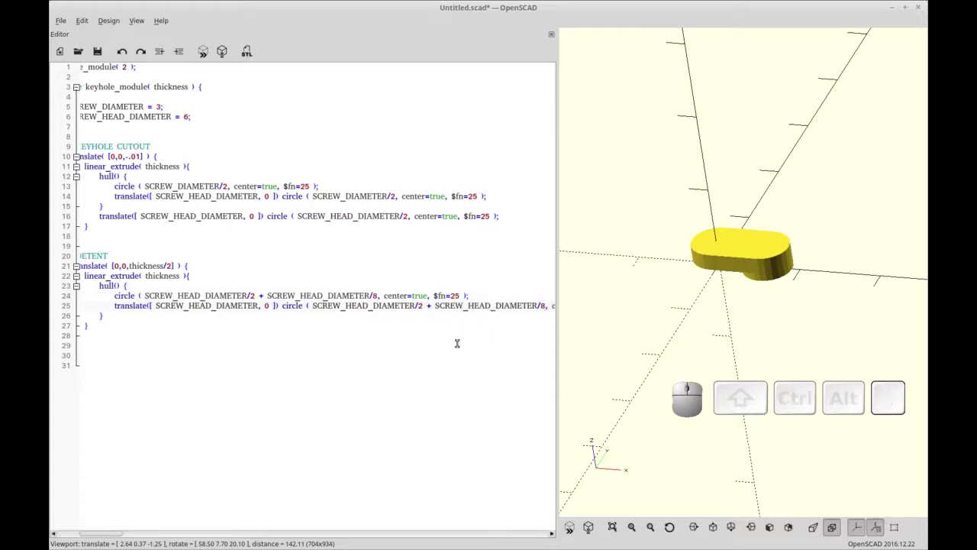
{"action": "key", "text": "F5"}
{"action": "left_click_drag", "start_coordinate": [765, 311], "coordinate": [731, 301]}
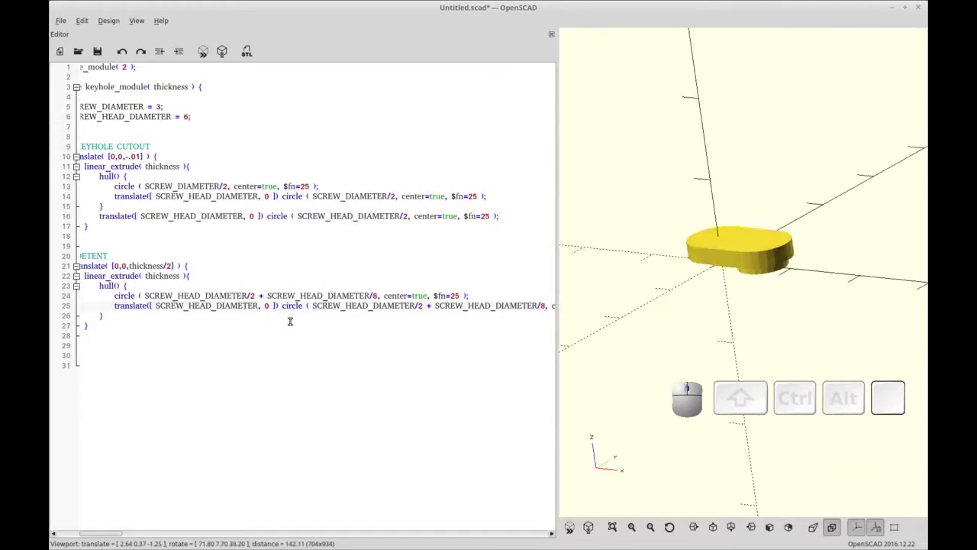
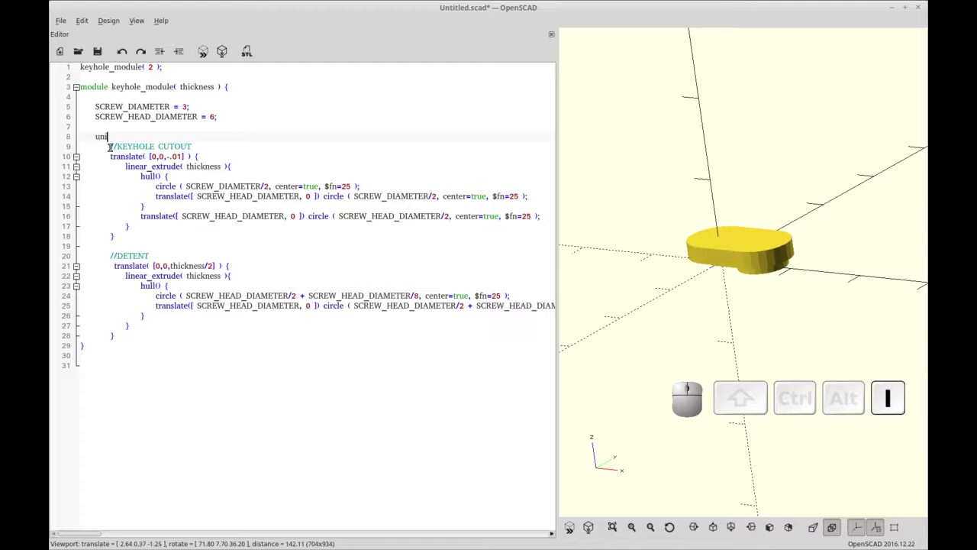
Wrap the keyhole cutout and detent blocks together in one union() and preview.
{"action": "key", "text": "shift+space"}
{"action": "key", "text": "shift+Down"}
{"action": "key", "text": "Return"}
{"action": "key", "text": "shift+]"}
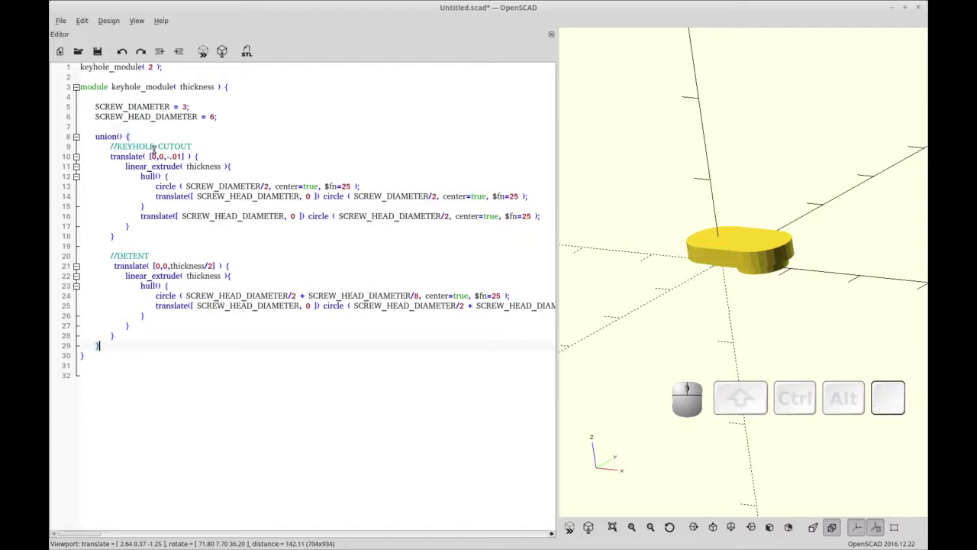
{"action": "key", "text": "F5"}
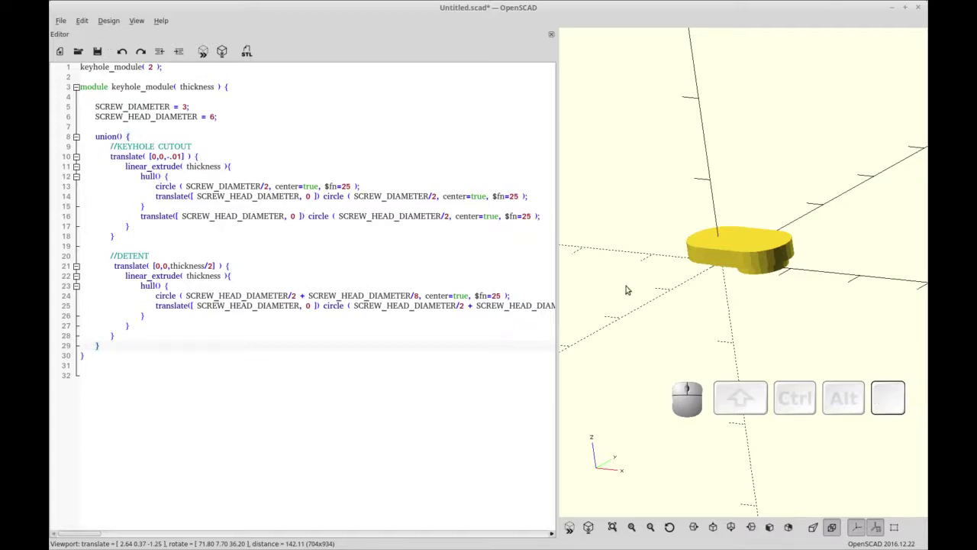
Preview the 50×200×2 plate with two keyhole_mount(2) cutouts, then go to the keyhole sample file.
{"action": "key", "text": "ctrl+r"}
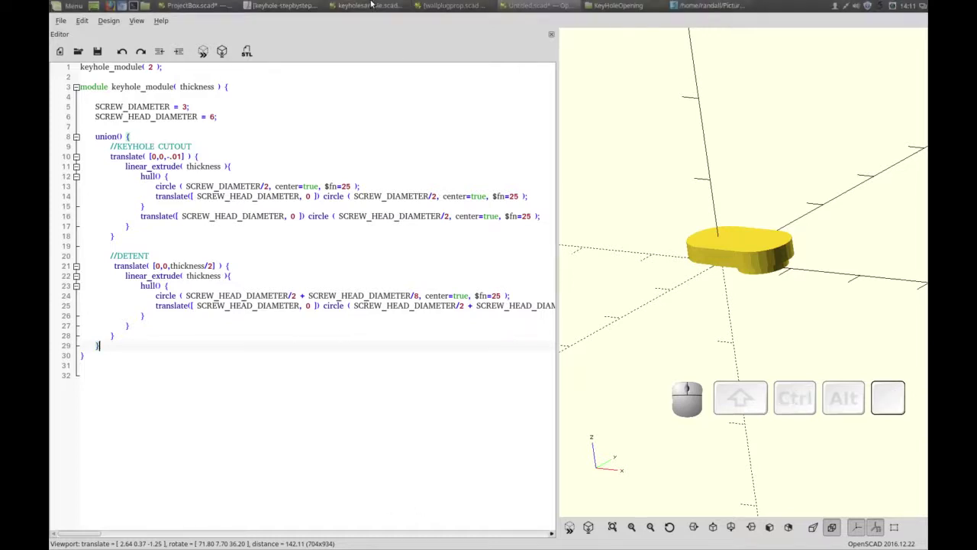
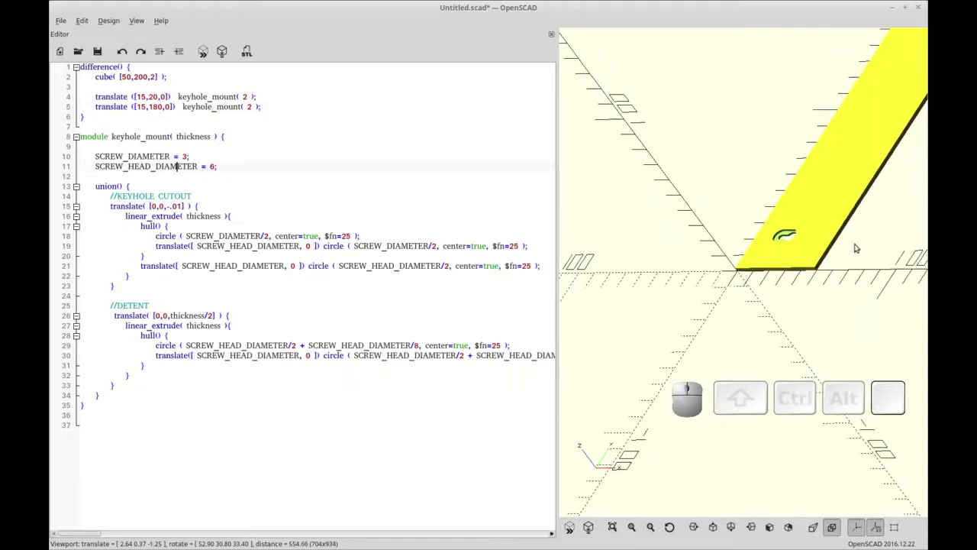
{"action": "left_click_drag", "start_coordinate": [868, 236], "coordinate": [858, 237]}
{"action": "scroll", "scroll_direction": "down", "scroll_amount": 3}
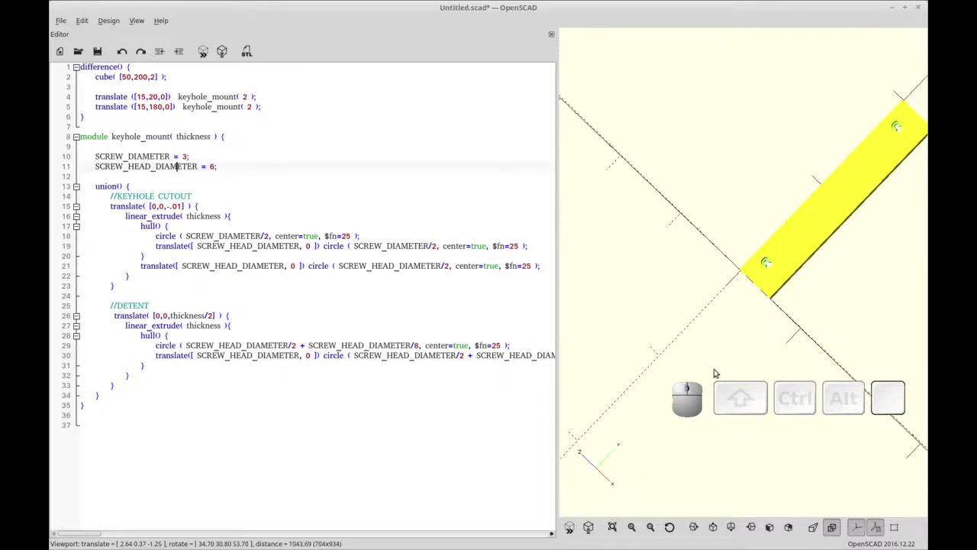
{"action": "left_click_drag", "start_coordinate": [726, 304], "coordinate": [883, 254]}
{"action": "left_click", "coordinate": [895, 270]}
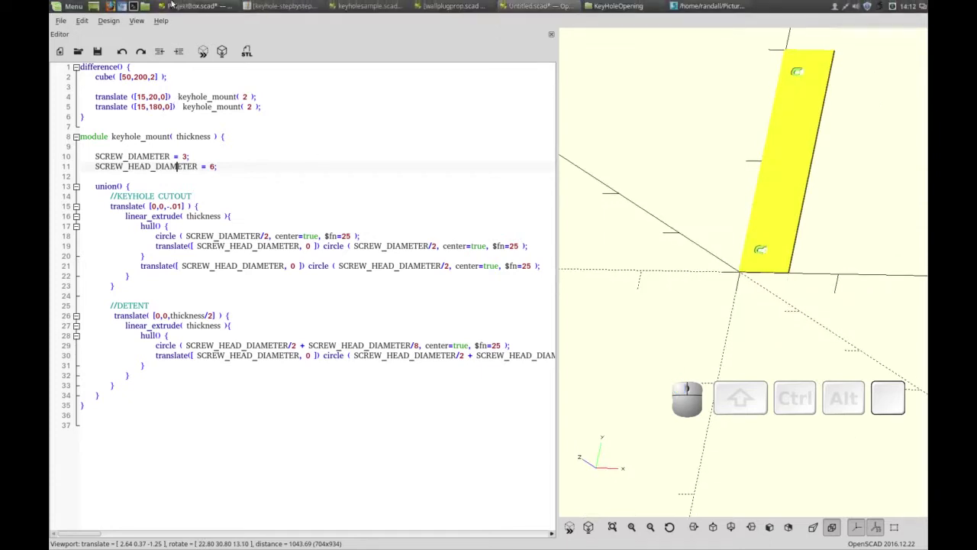
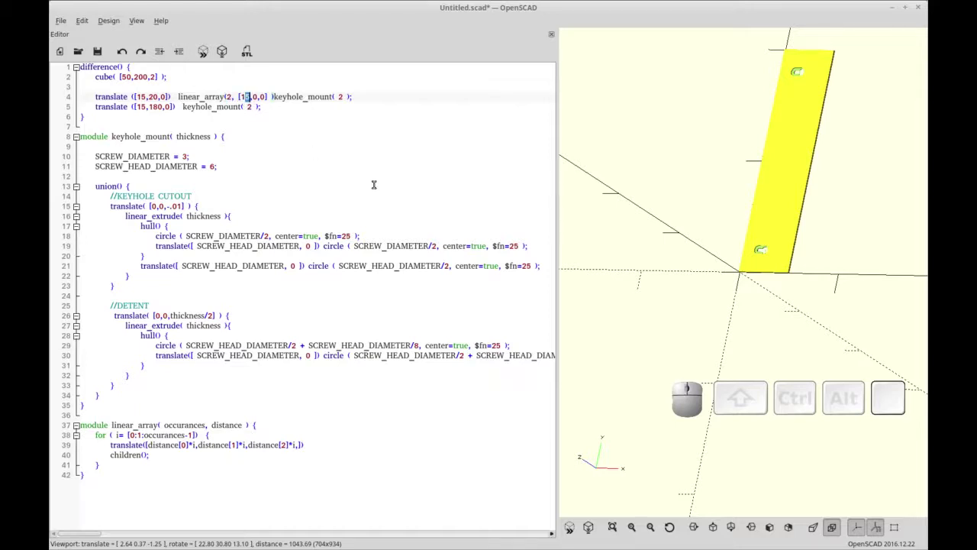
Apply linear_array with 2 copies spaced [15,0,0] to each keyhole_mount and preview the slot pairs.
{"action": "key", "text": "F5"}
{"action": "left_click", "coordinate": [775, 263]}
{"action": "left_click_drag", "start_coordinate": [790, 185], "coordinate": [720, 224]}
{"action": "scroll", "scroll_direction": "down", "scroll_amount": 3}
{"action": "left_click_drag", "start_coordinate": [722, 205], "coordinate": [567, 213]}
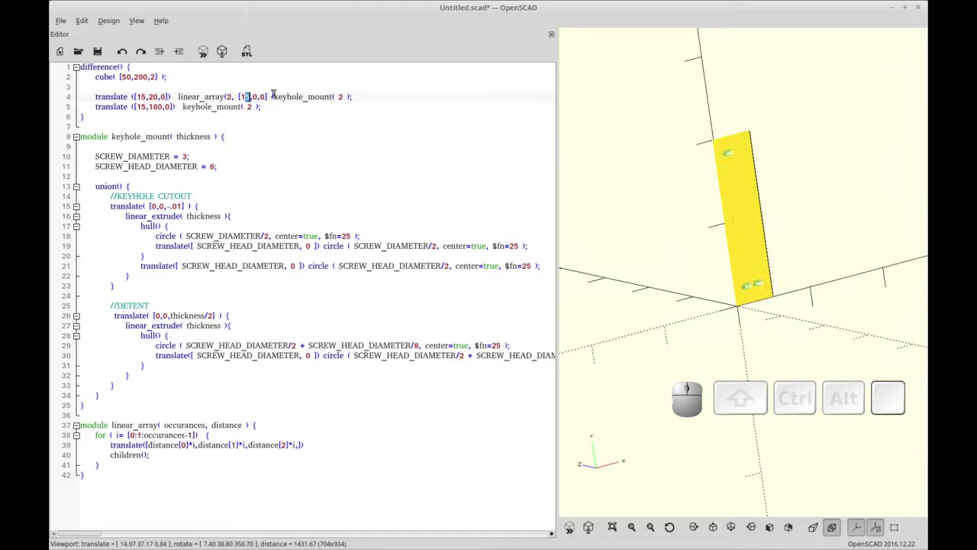
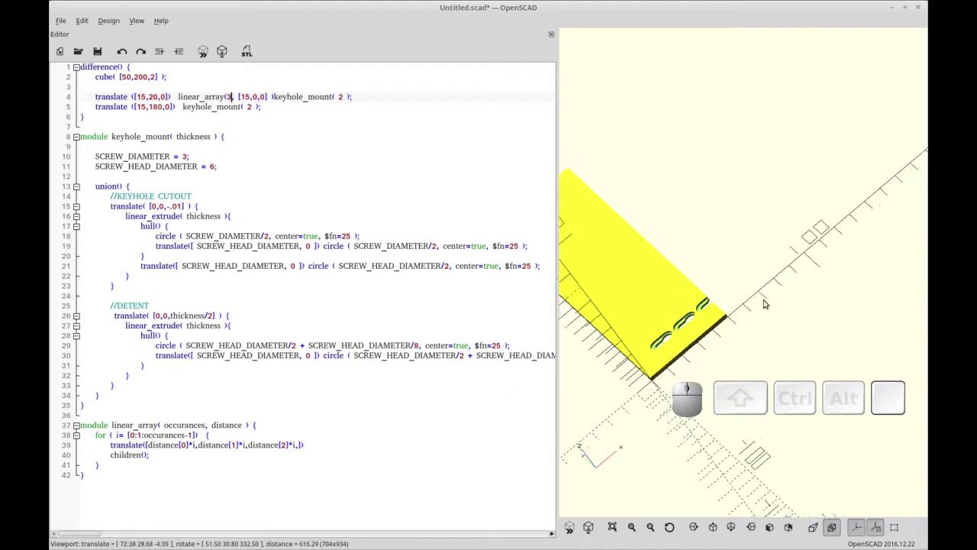
{"action": "left_click", "coordinate": [767, 297]}
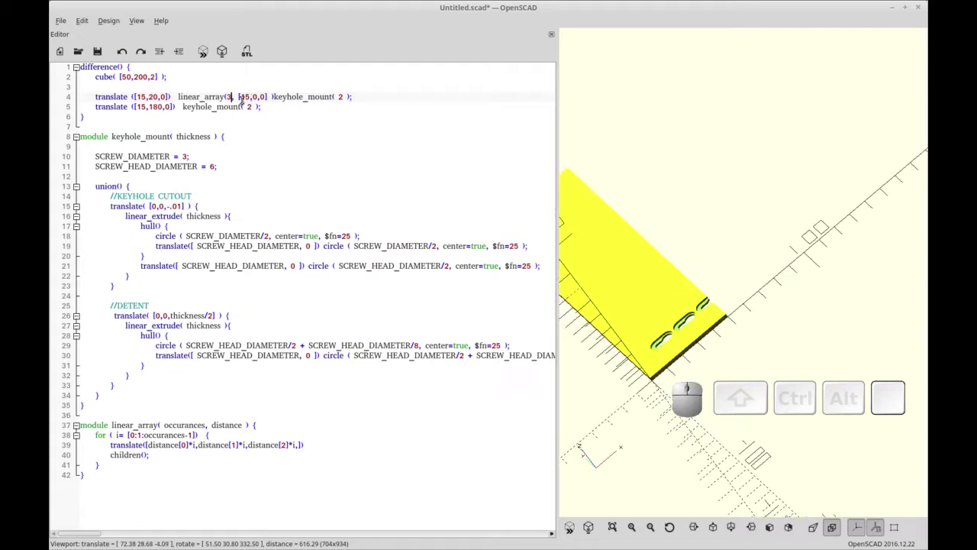
{"action": "key", "text": "BackSpace"}
{"action": "key", "text": "2"}
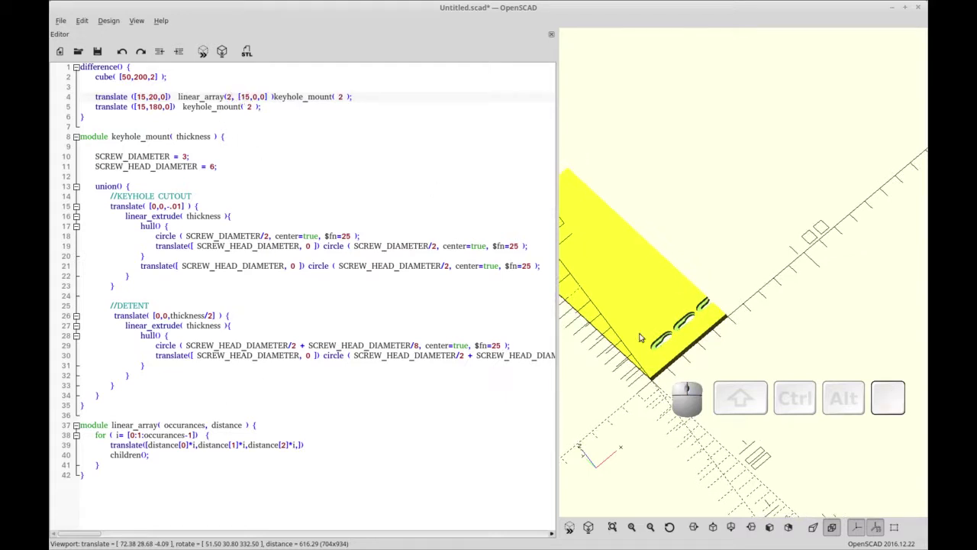
Refresh and reset the view, then pan along the plate to inspect the keyhole pairs at both ends.
{"action": "scroll", "scroll_direction": "down", "scroll_amount": 3}
{"action": "right_click", "coordinate": [718, 361]}
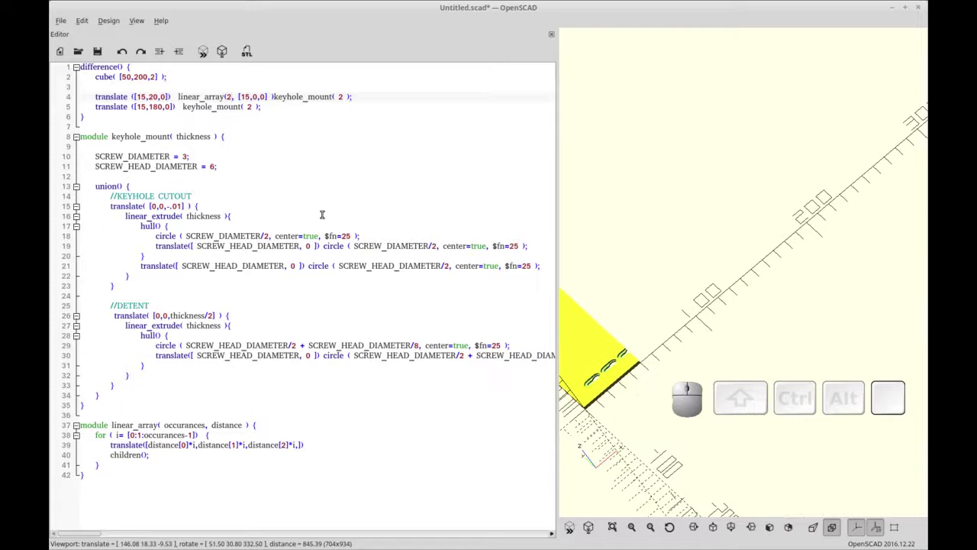
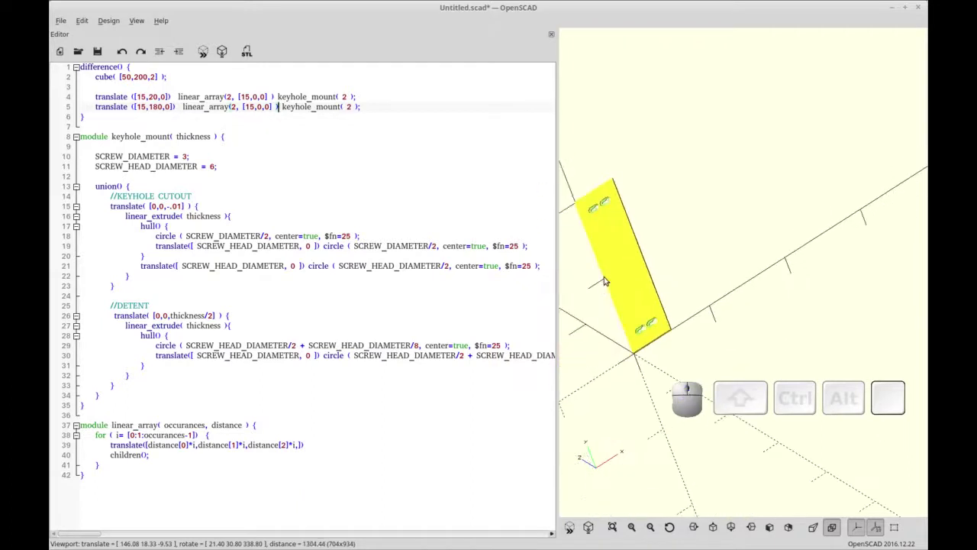
{"action": "scroll", "scroll_direction": "up", "scroll_amount": 3}
{"action": "scroll", "scroll_direction": "down", "scroll_amount": 3}
{"action": "scroll", "scroll_direction": "down", "scroll_amount": 3}
{"action": "scroll", "scroll_direction": "up", "scroll_amount": 3}
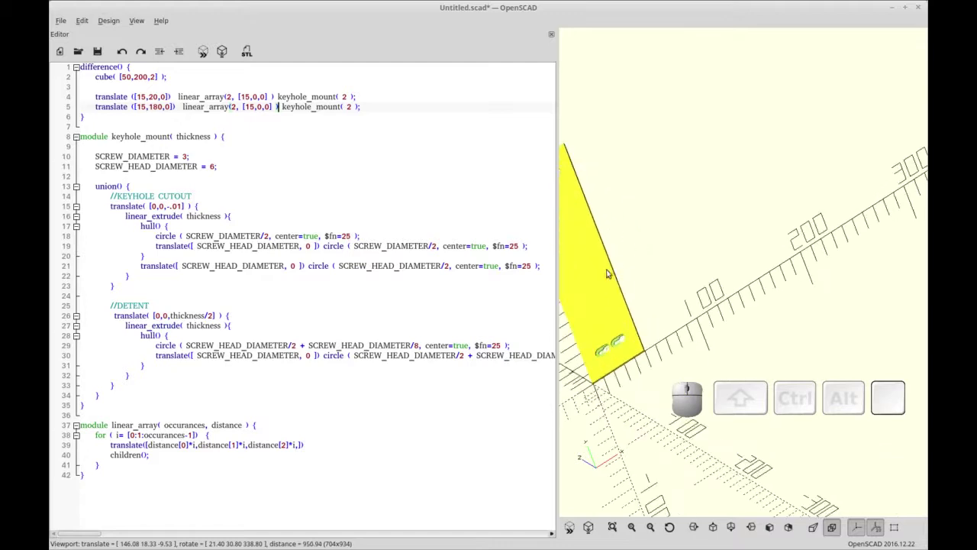
{"action": "left_click", "coordinate": [627, 526]}
{"action": "left_click", "coordinate": [677, 528]}
{"action": "left_click_drag", "start_coordinate": [789, 333], "coordinate": [614, 295]}
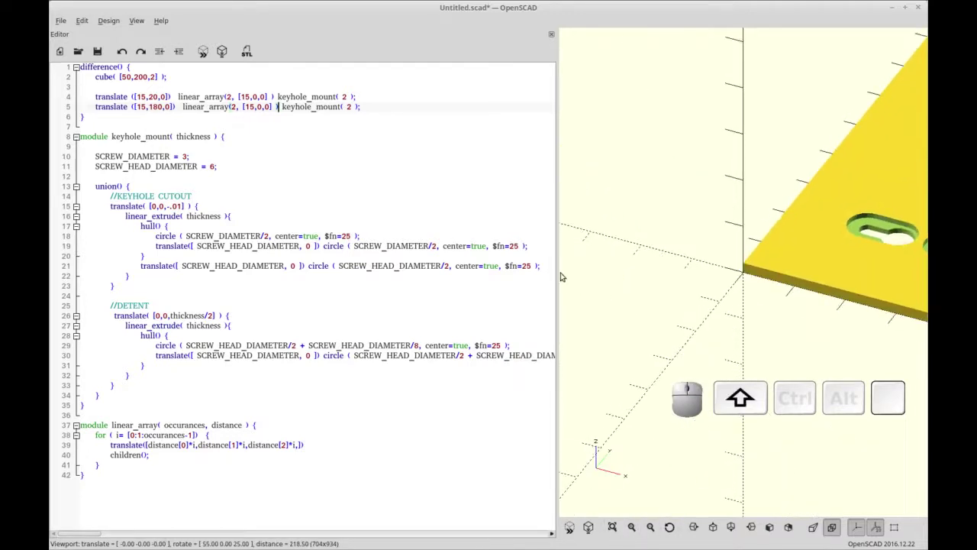
{"action": "left_click_drag", "start_coordinate": [555, 273], "coordinate": [598, 286]}
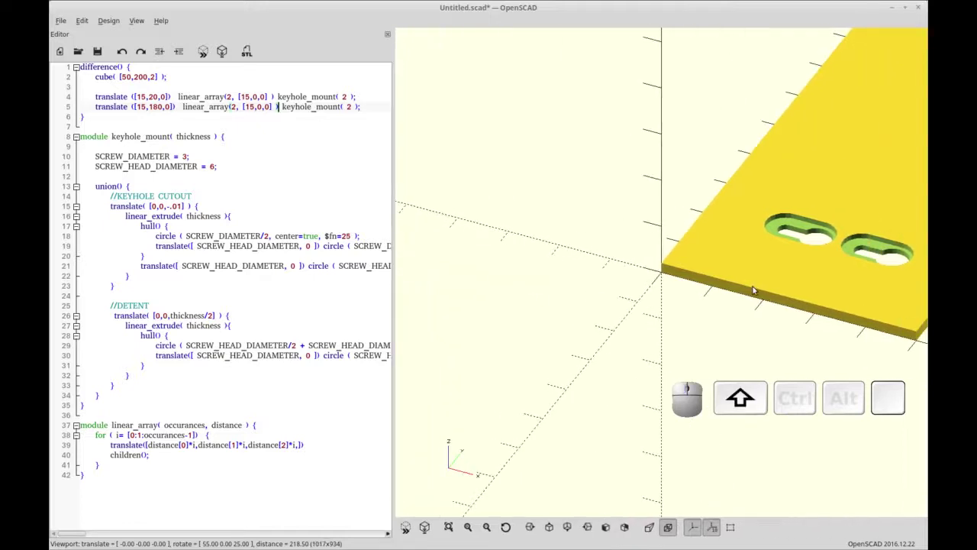
{"action": "middle_click", "coordinate": [769, 281]}
{"action": "right_click", "coordinate": [749, 273]}
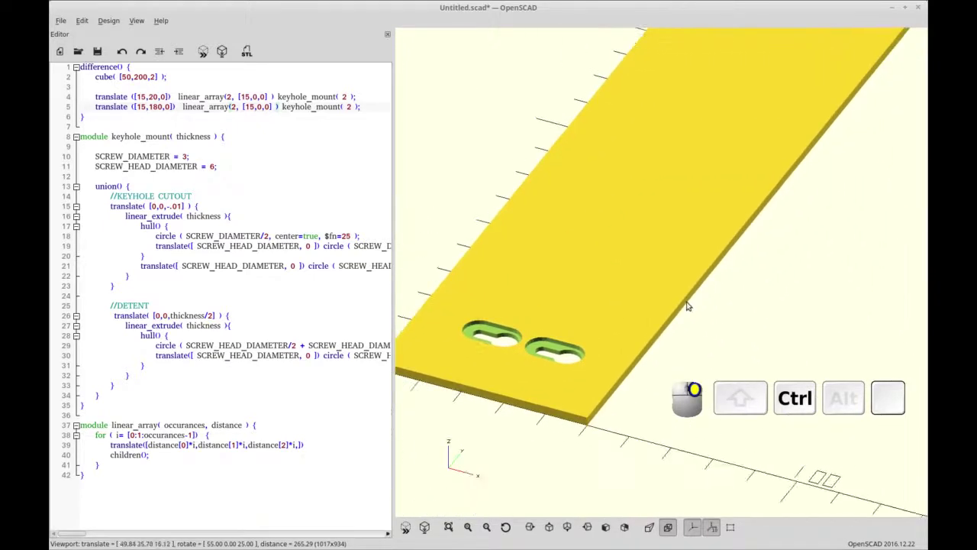
{"action": "scroll", "scroll_direction": "down", "scroll_amount": 3}
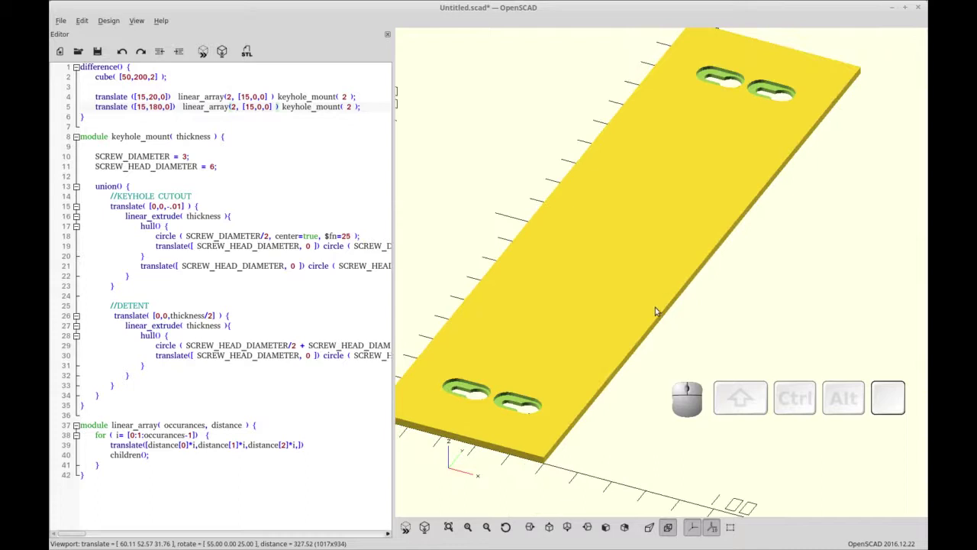